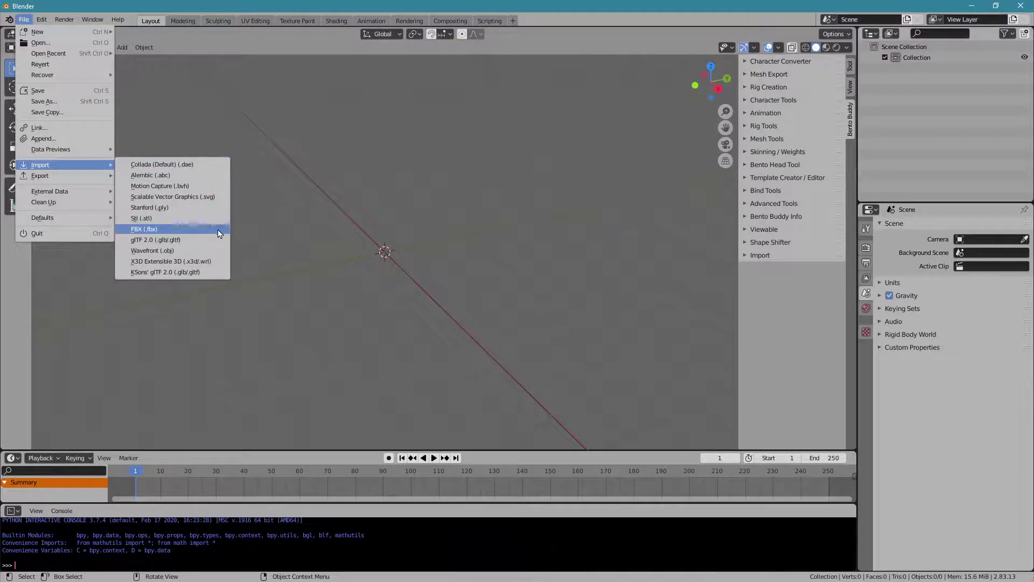
Step: Choose FBX (.fbx) import to bring the character rig into the scene
left_click(222, 232)
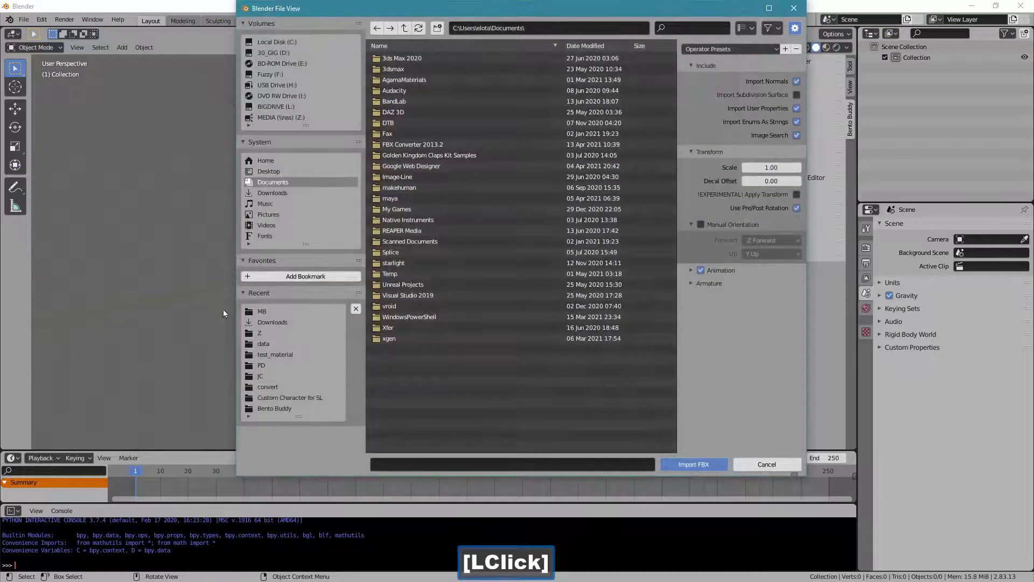
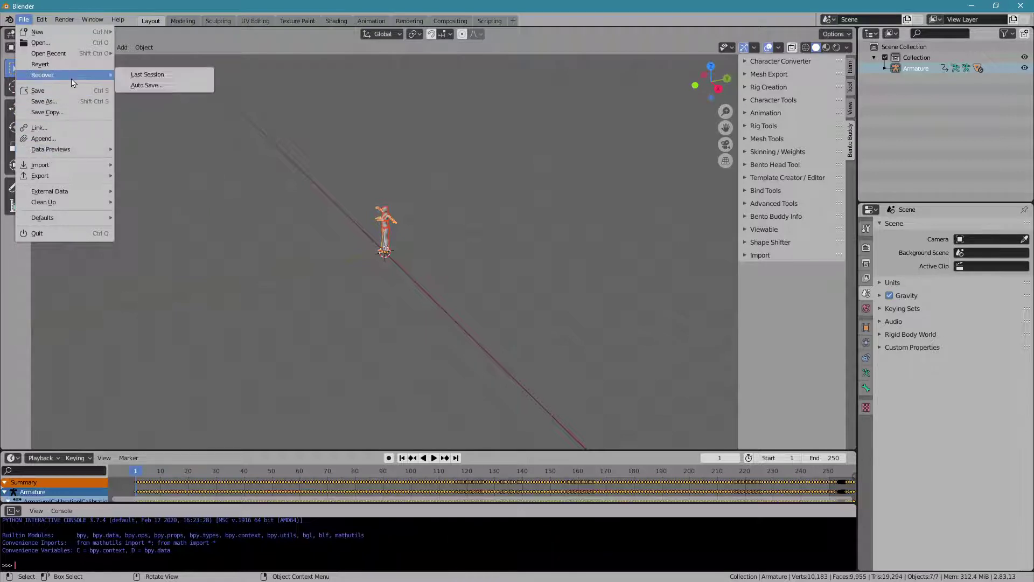
Step: Save the scene as temp.blend in the MB folder
left_click(75, 102)
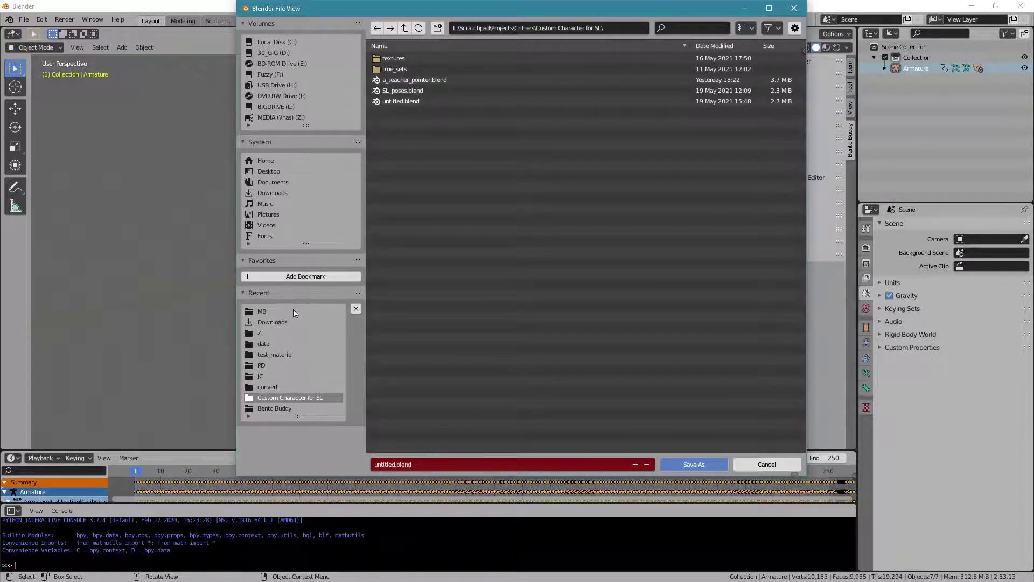
left_click(296, 313)
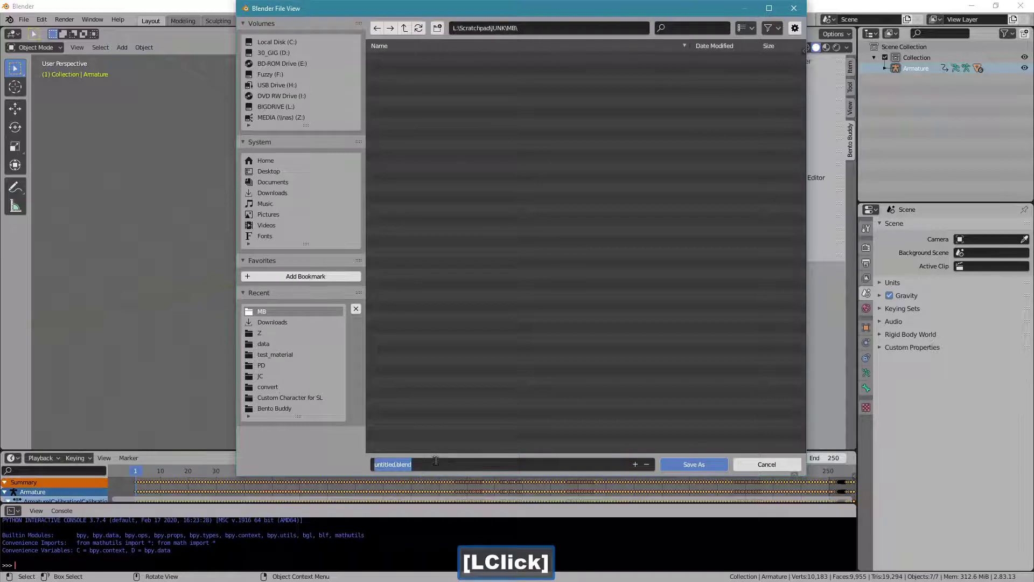
key("t")
type("temp")
key("Return")
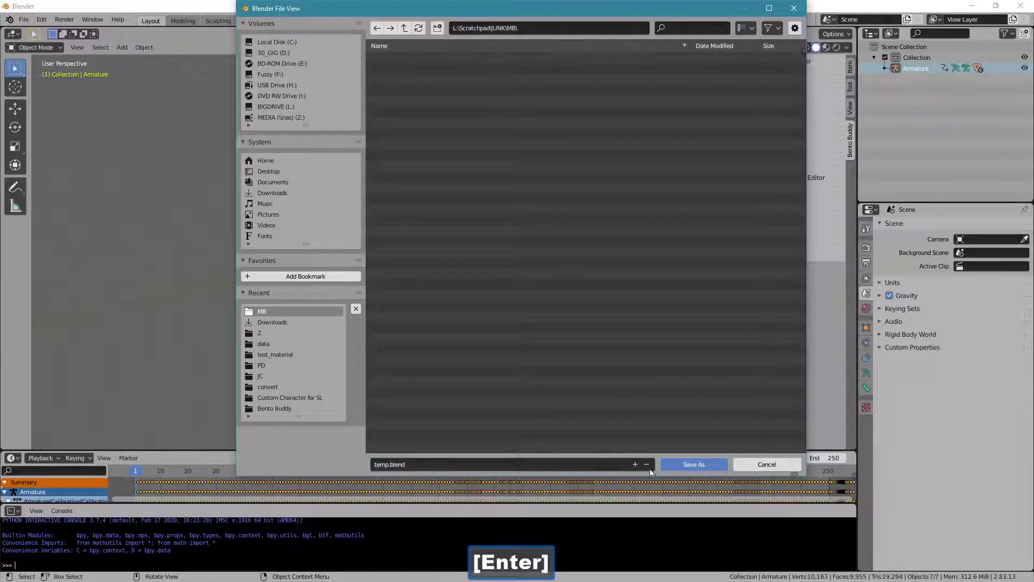
left_click(672, 466)
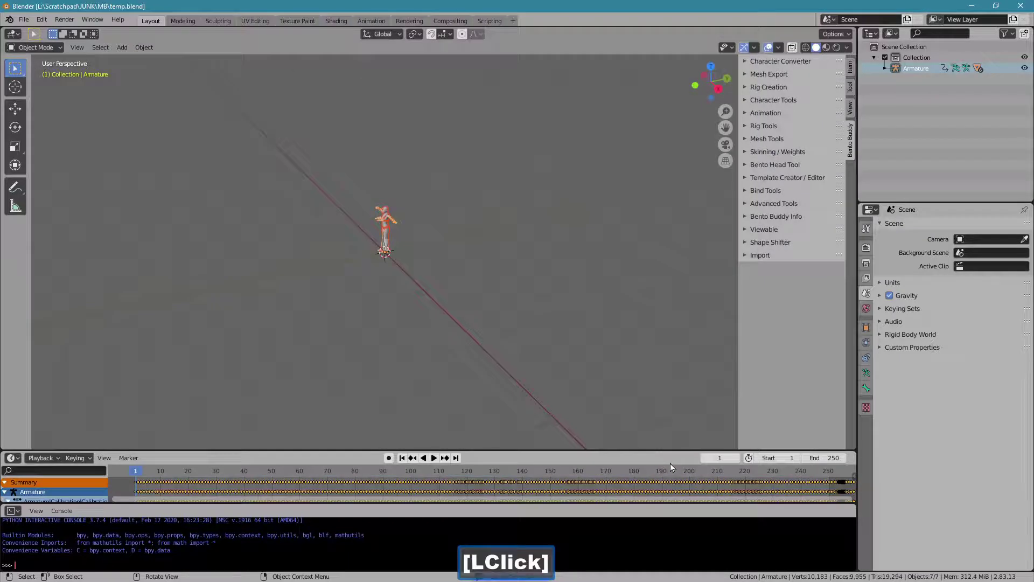
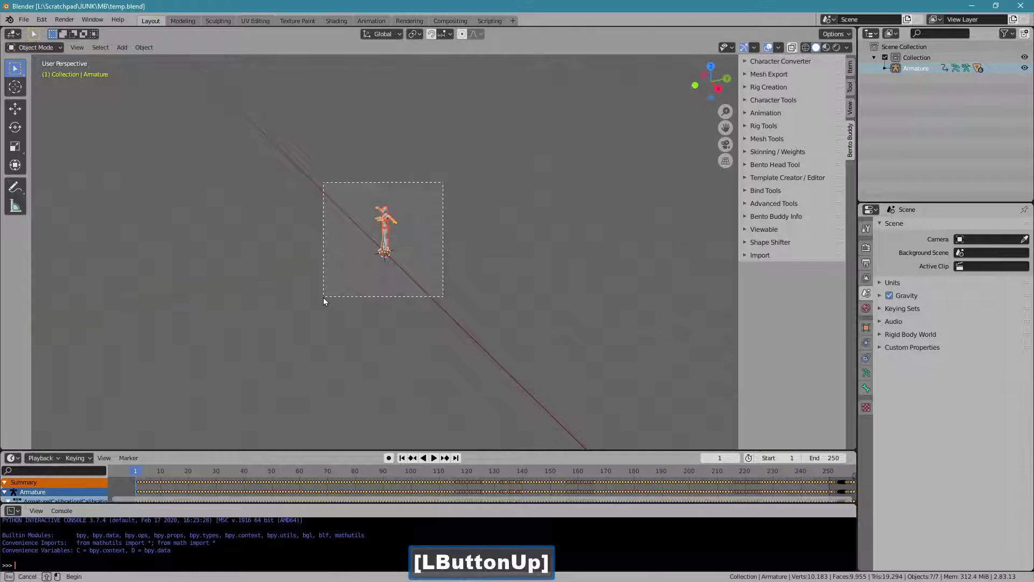
Step: Zoom in on the small character and switch the armature mode for inspection
left_click(481, 283)
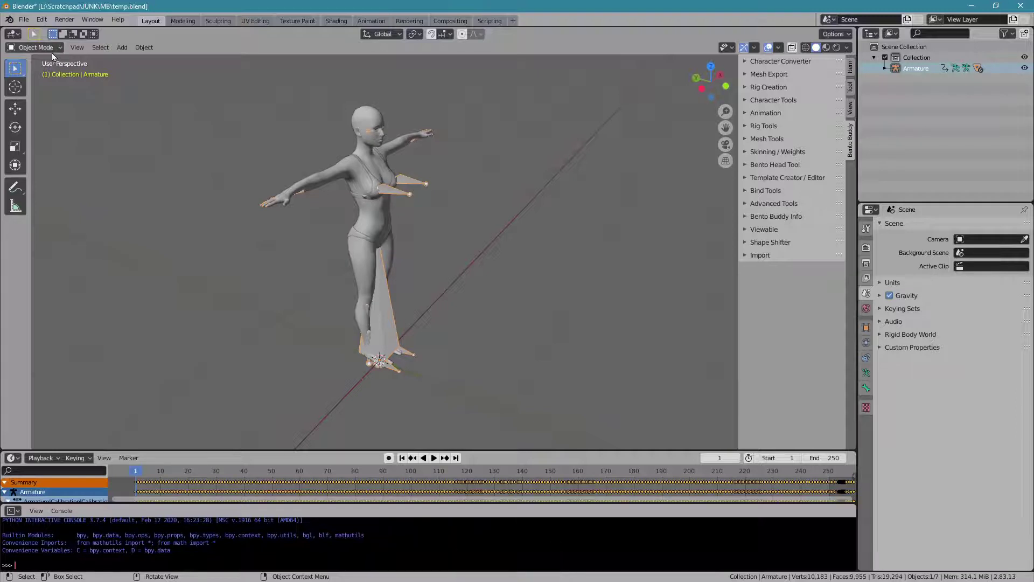
left_click(55, 54)
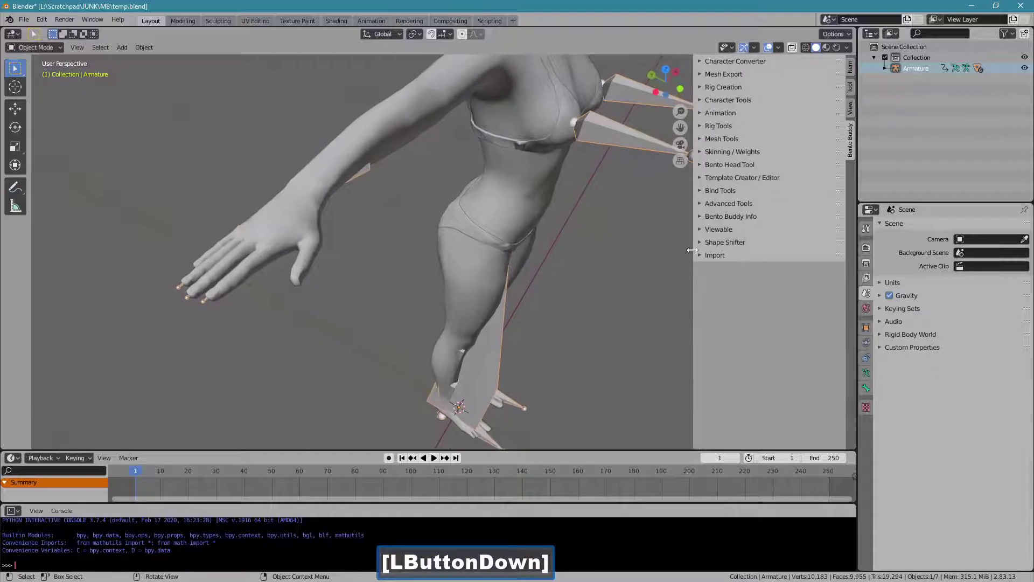
Step: Expand the Animation tools and enable the Bento Buddy posing library
left_click(723, 119)
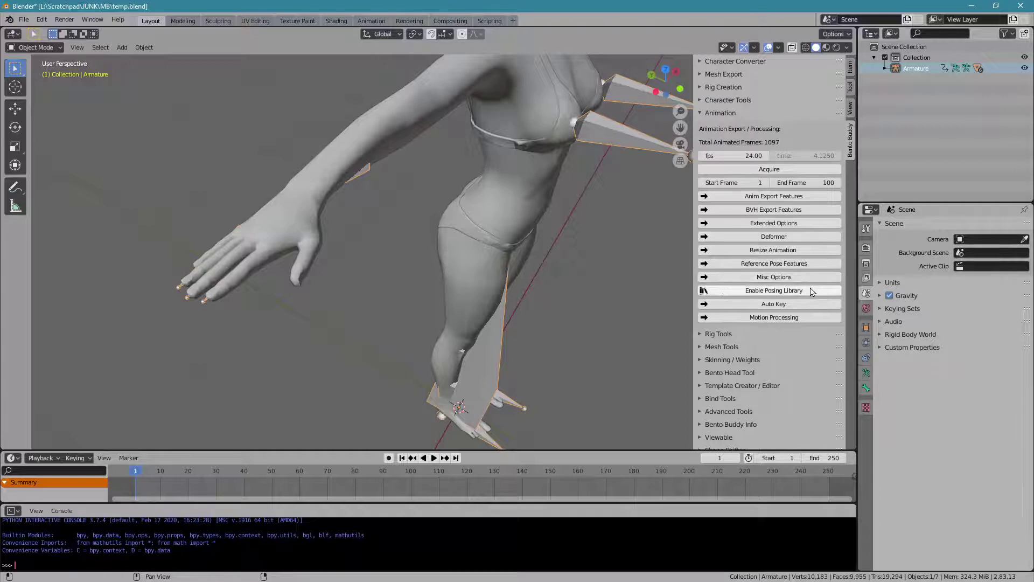
left_click(813, 292)
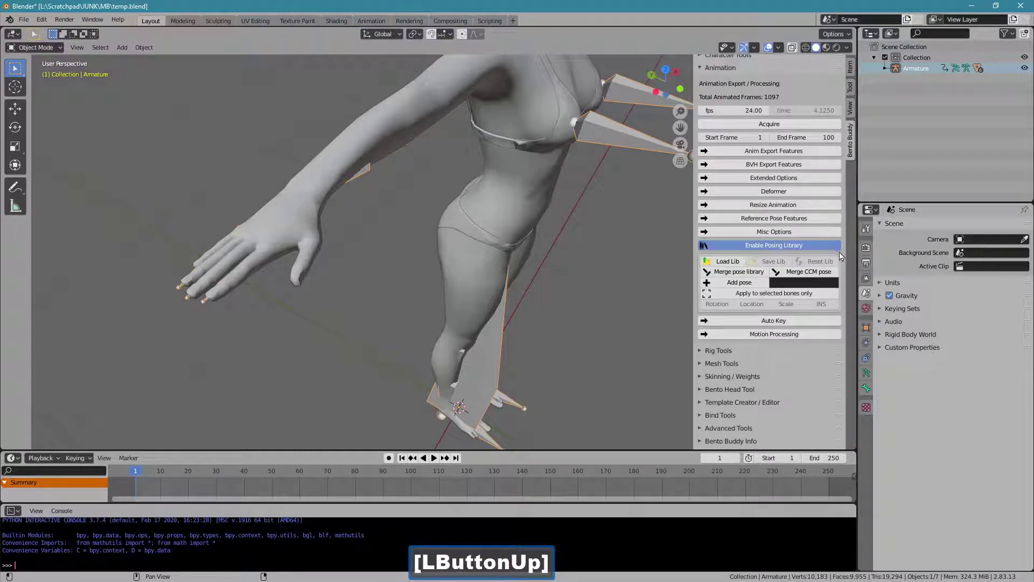
Step: Merge a CC pose from reallusion_character_creator.bbm into the posing library
left_click(817, 277)
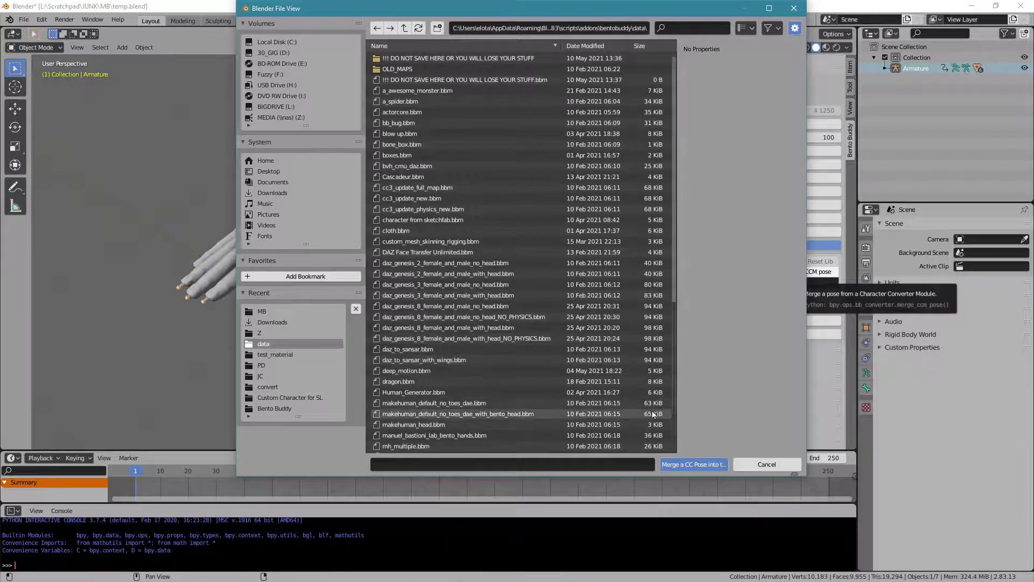
left_click(678, 420)
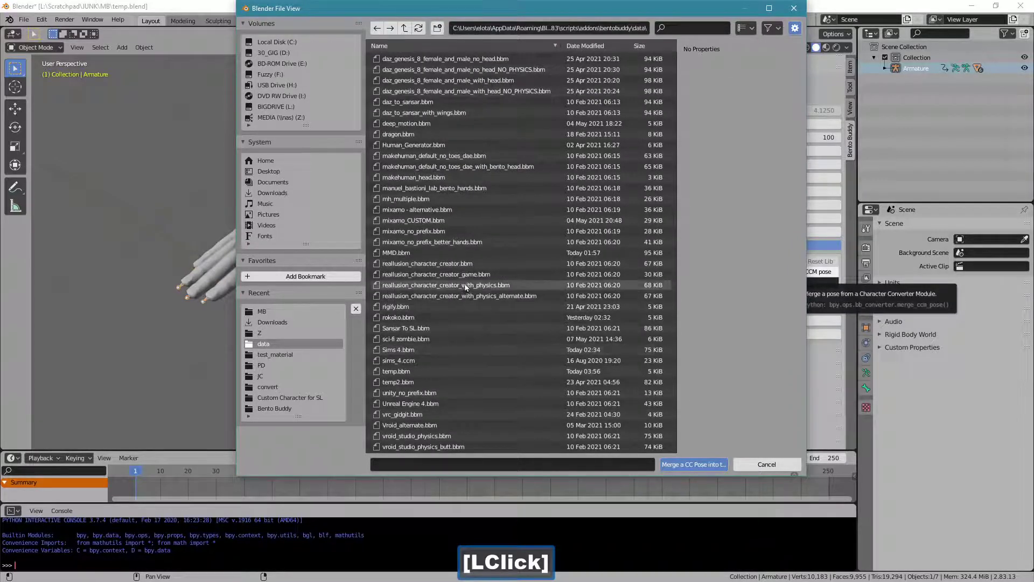
left_click(474, 271)
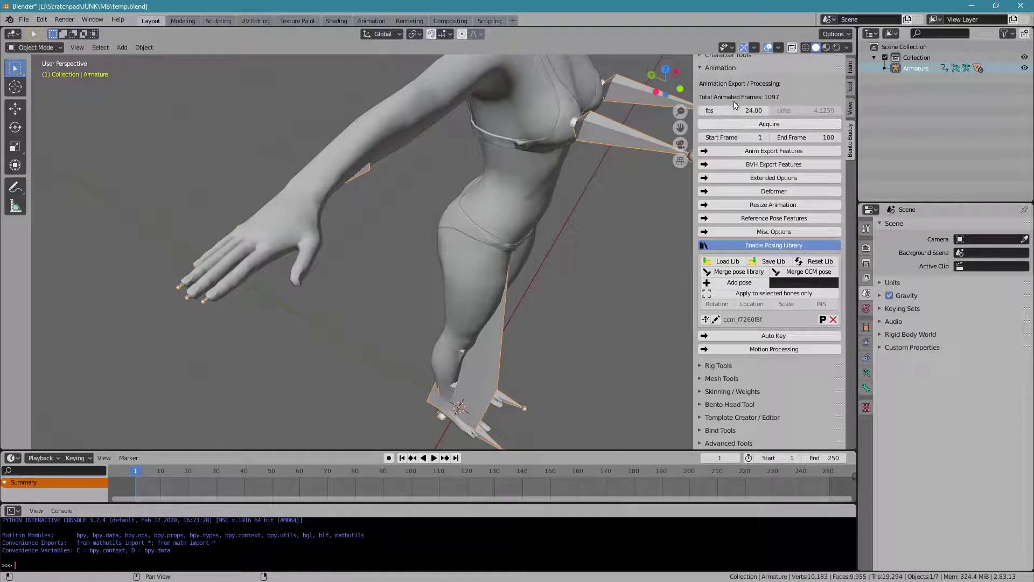
Step: Apply and remove the merged pose entry, then reopen the map files to merge another
left_click(724, 73)
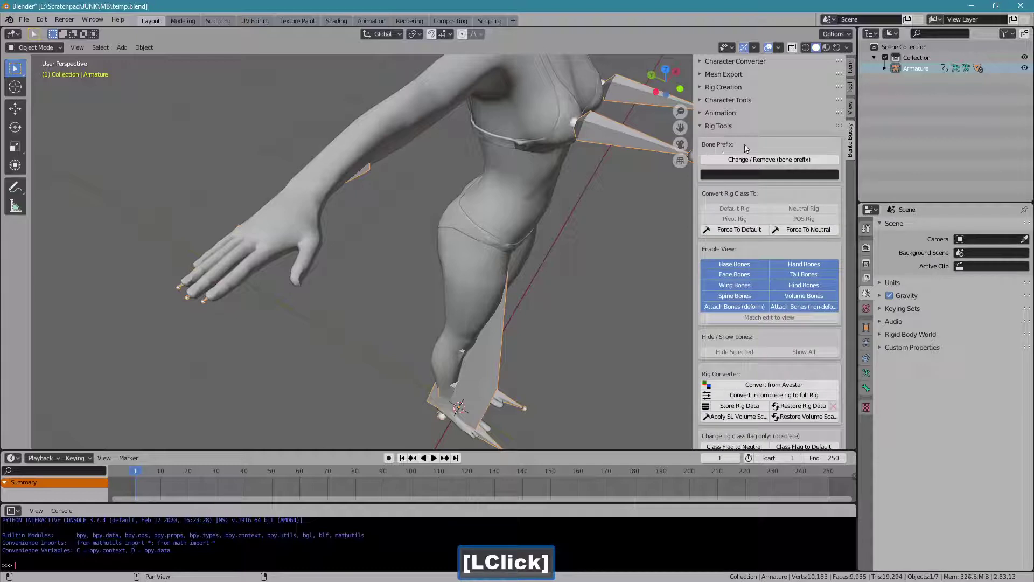
left_click(721, 131)
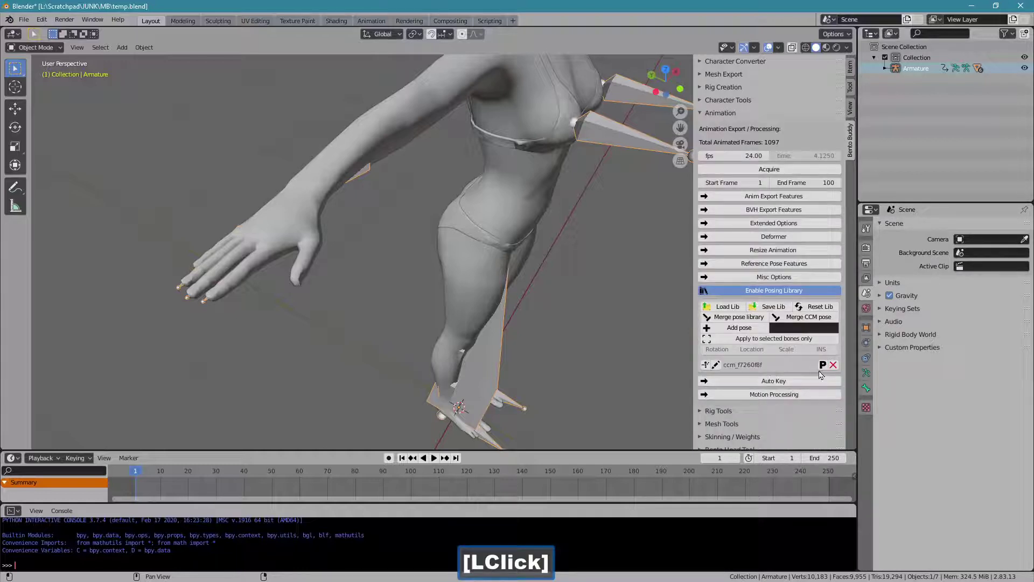
left_click(823, 371)
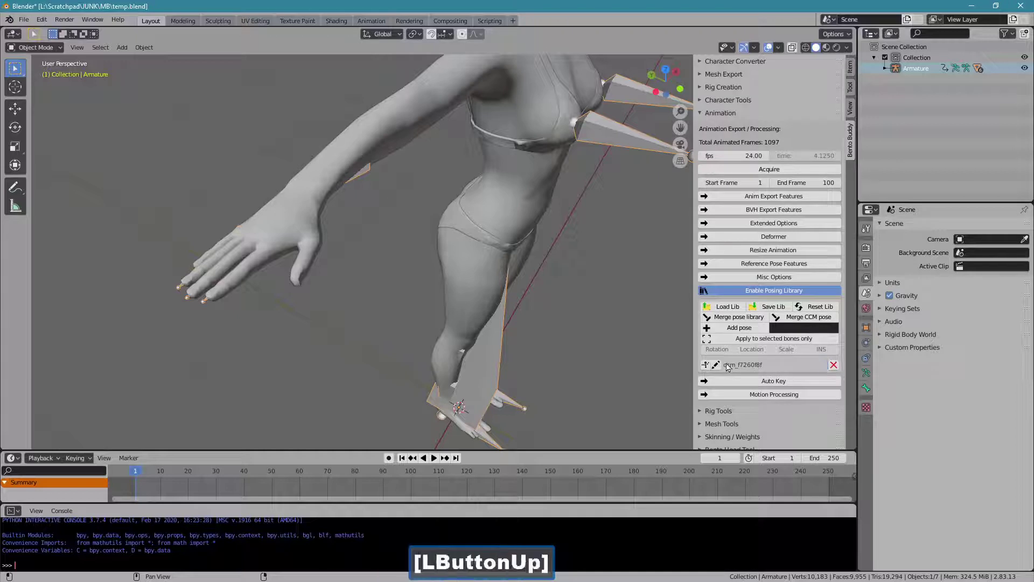
left_click(708, 368)
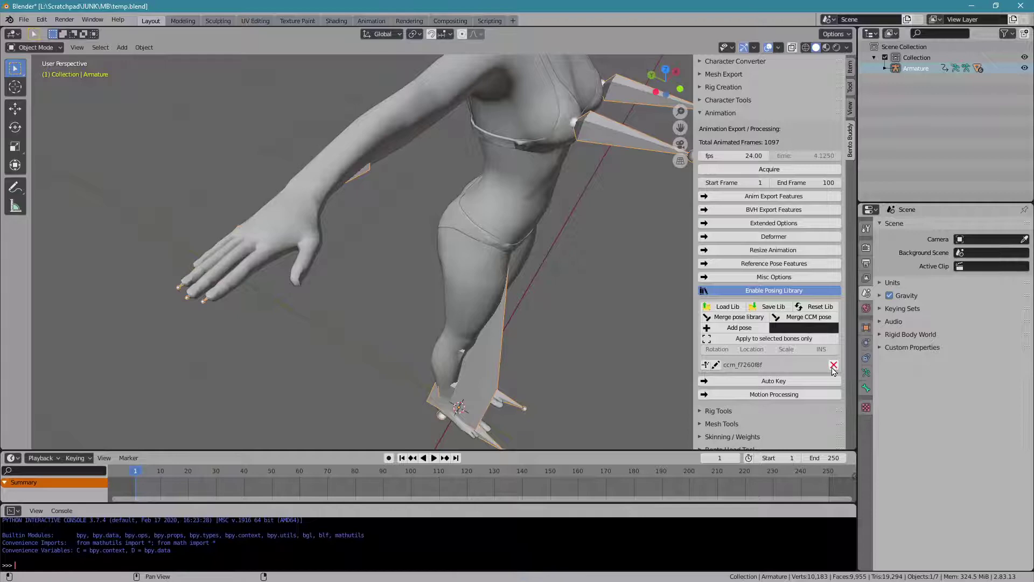
left_click(835, 371)
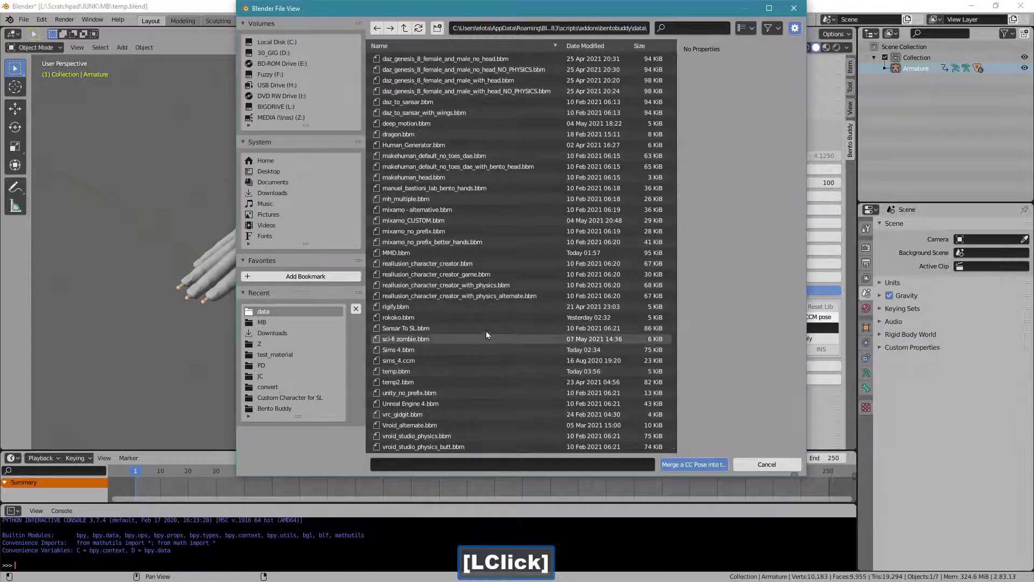
Step: Merge the new pose and rename its library entry to 1
left_click(488, 281)
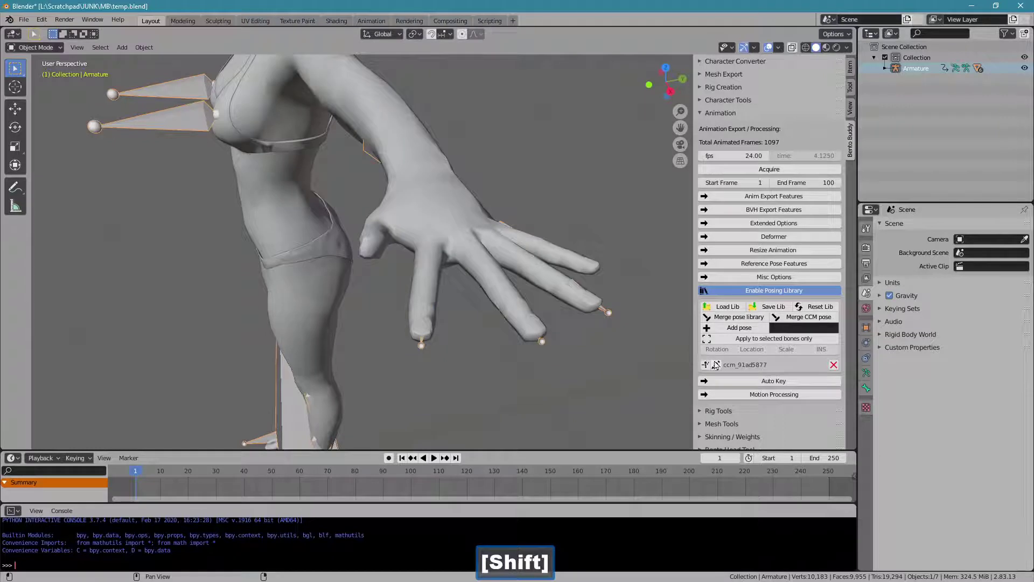
left_click(720, 364)
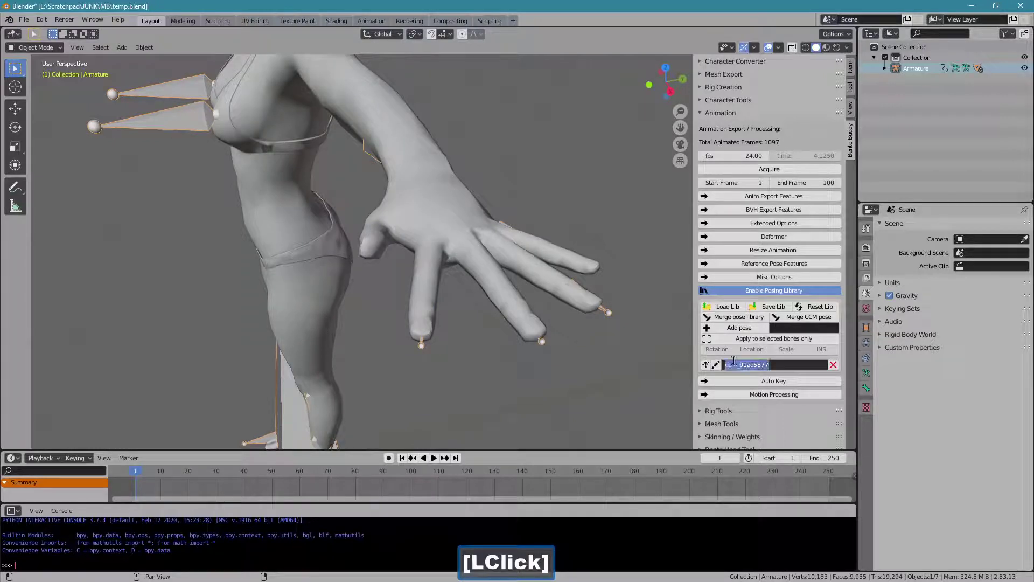
key("1")
key("Return")
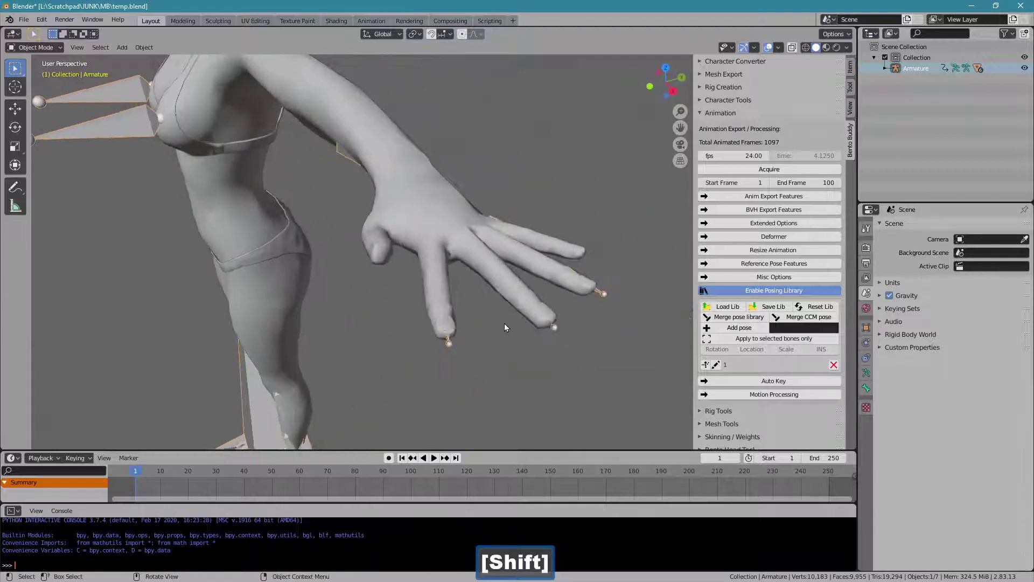
Step: Merge a second pose, ccm_2411b7c5, from the Character Creator physics-alternate map beneath pose 1
left_click(827, 322)
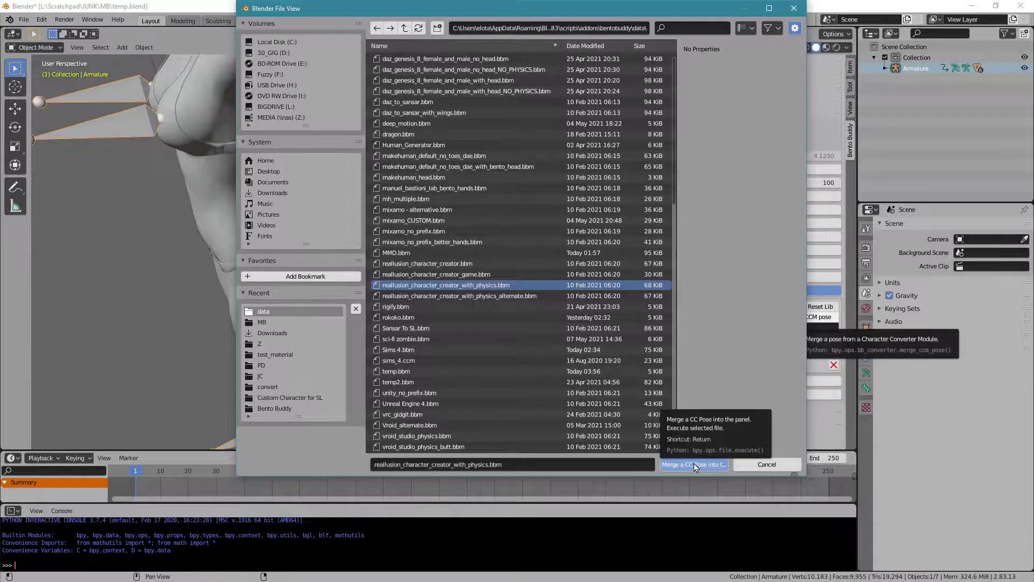
left_click(698, 468)
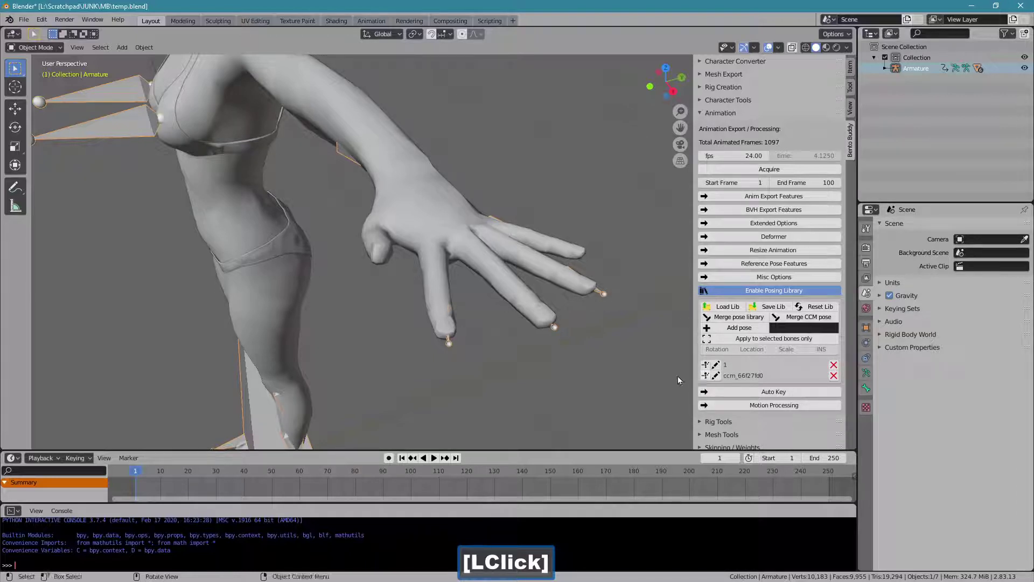
left_click(837, 378)
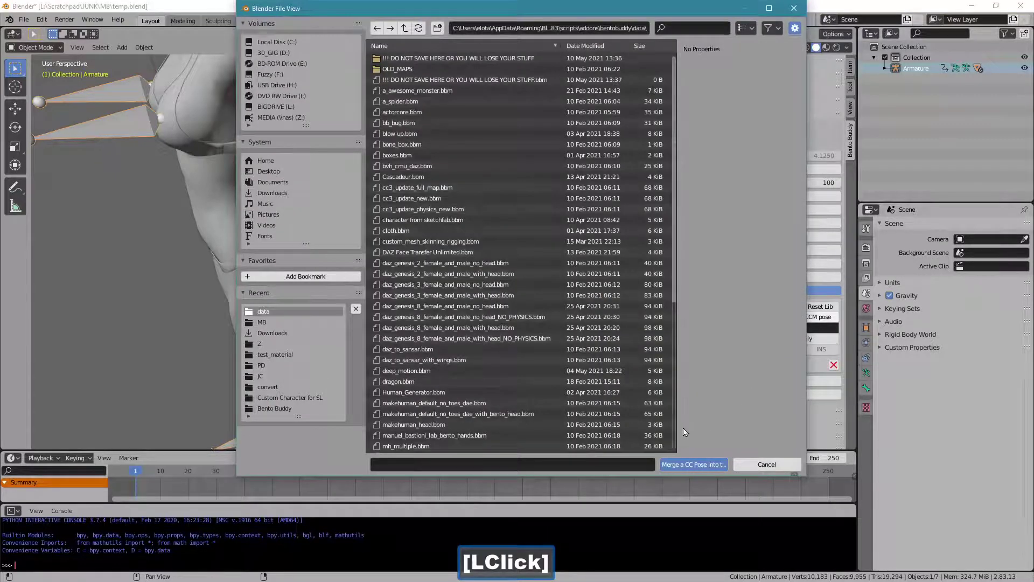
left_click(679, 433)
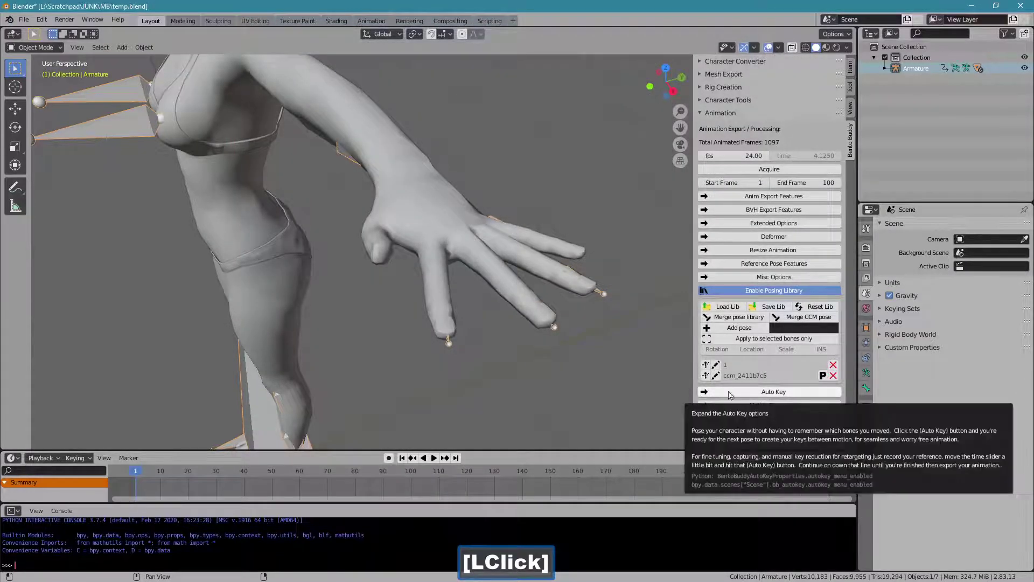
left_click(828, 382)
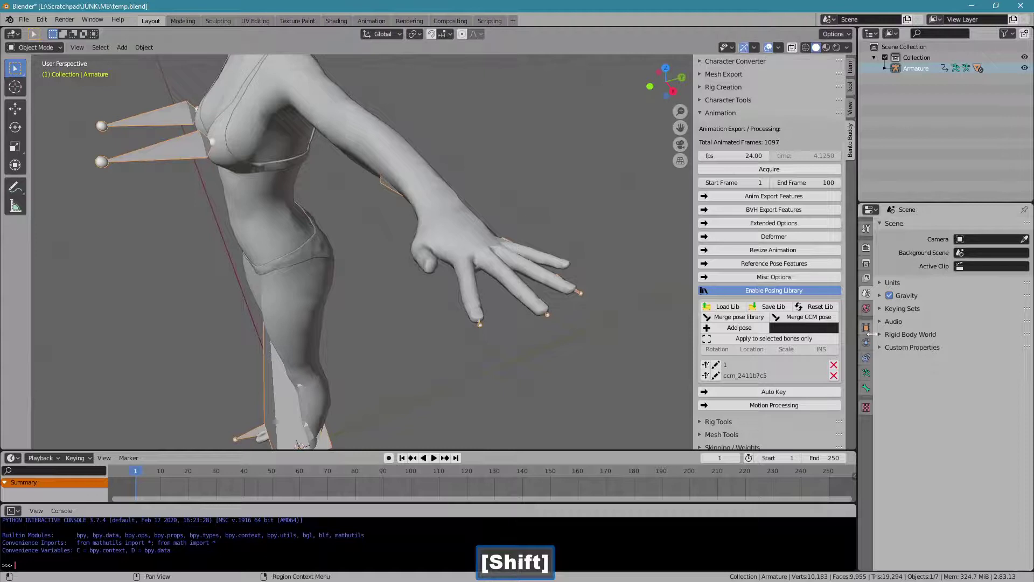
Step: Draw the armature's bones in front of the mesh, view from the front and enter Pose Mode
left_click(869, 377)
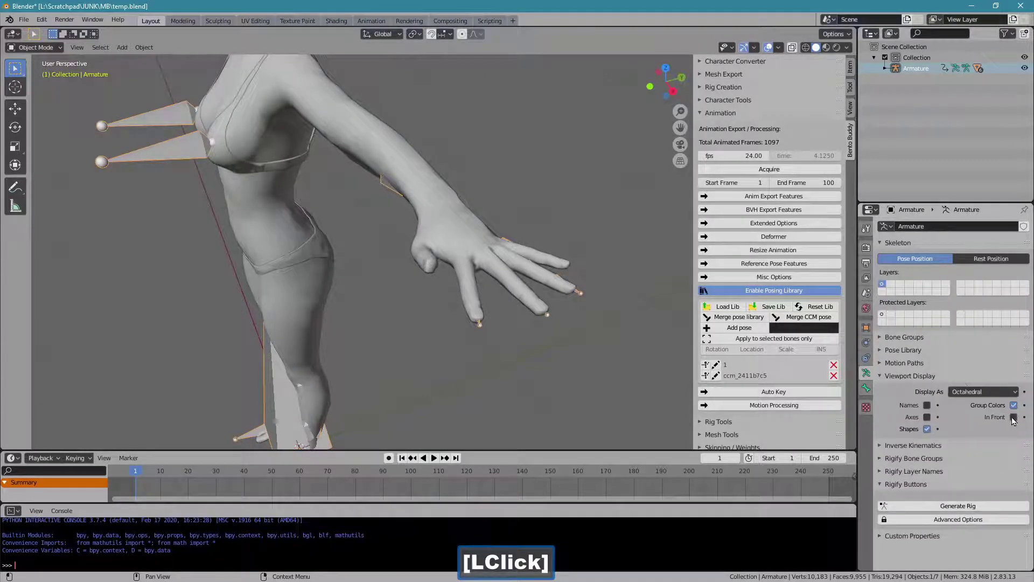
key("1")
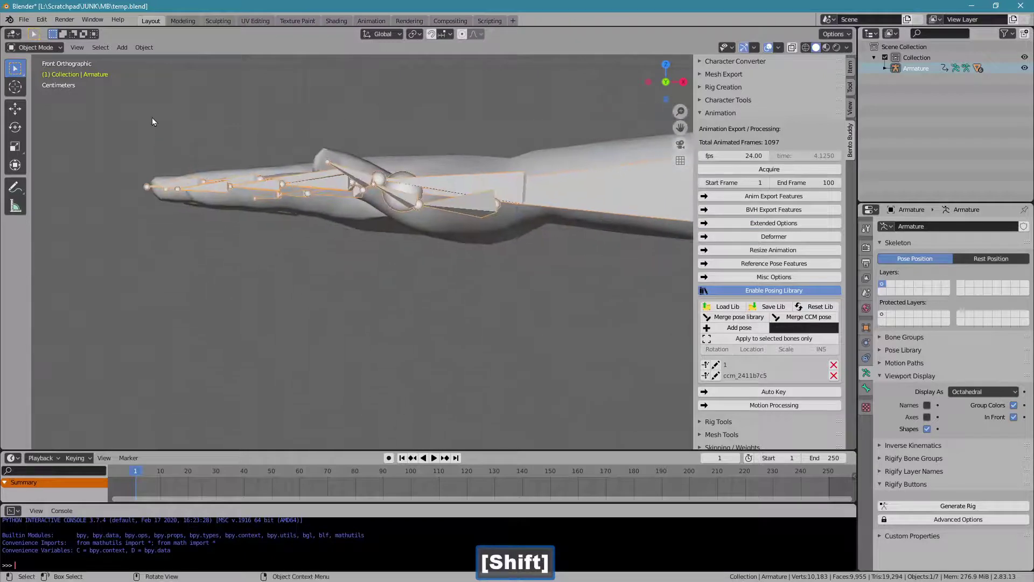
left_click(54, 51)
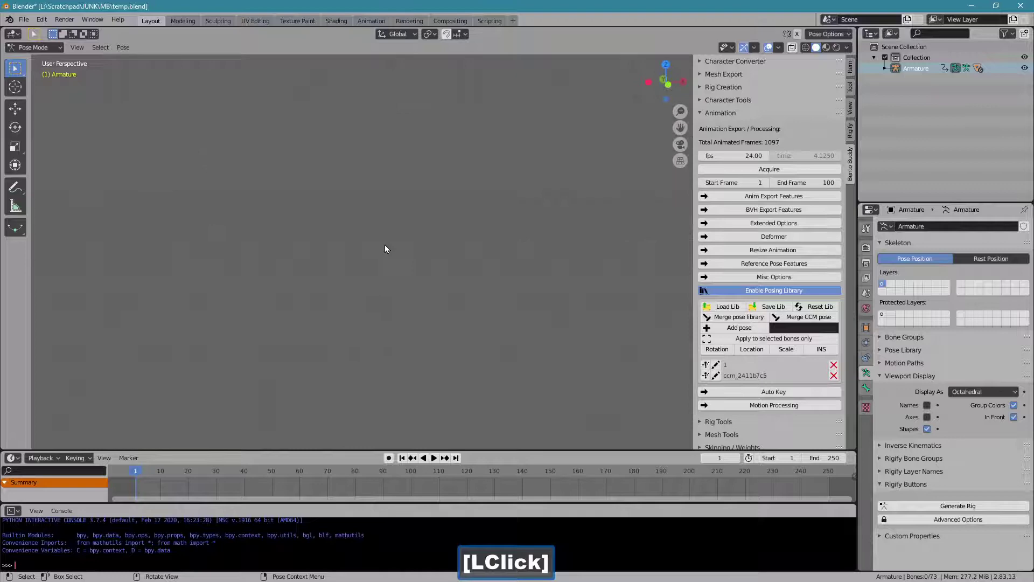
Step: Rotate the right thumb bone thumb_02_r into line with the mesh thumb
left_click(430, 285)
type("[LClick].")
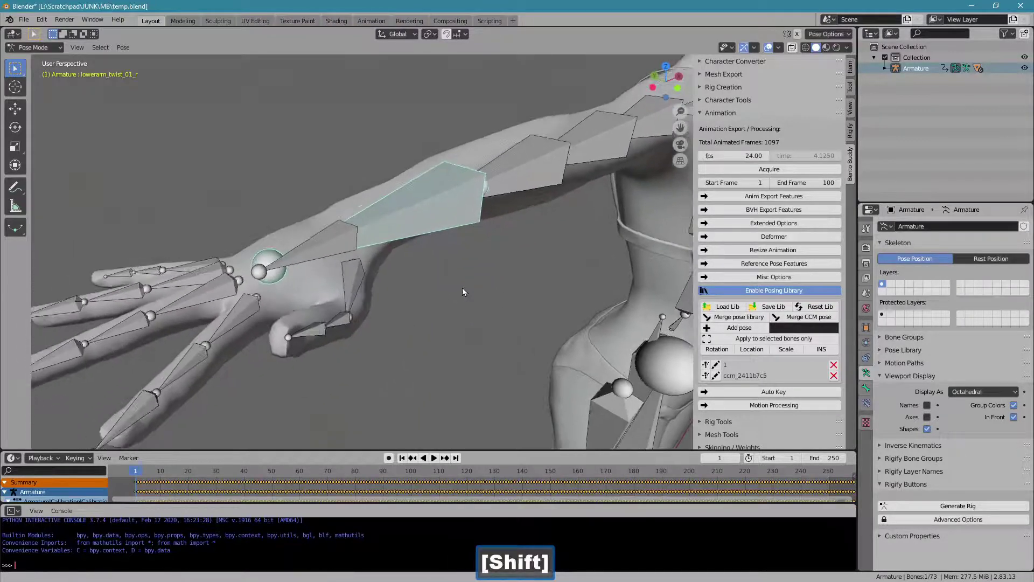
left_click(352, 322)
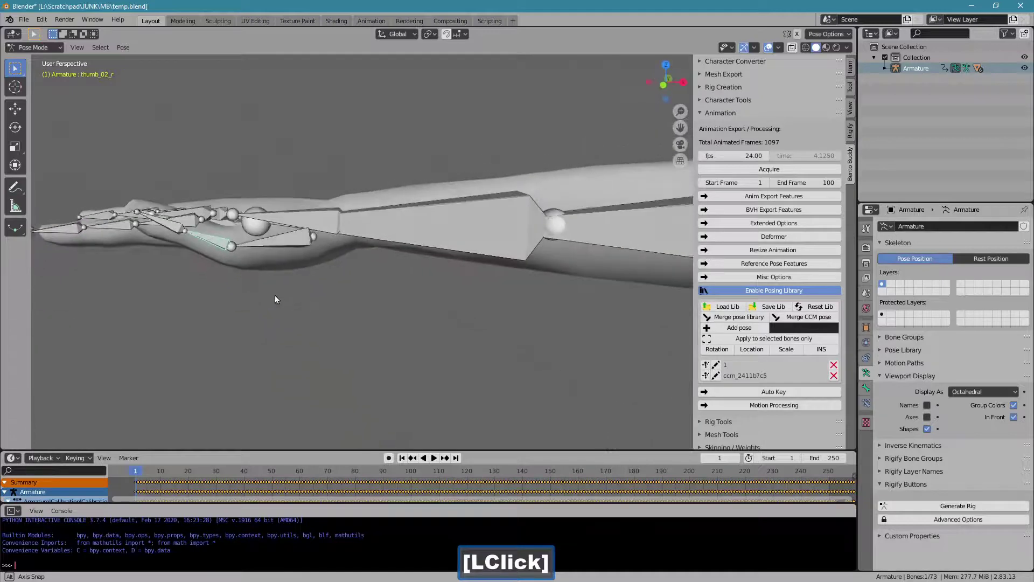
key("r")
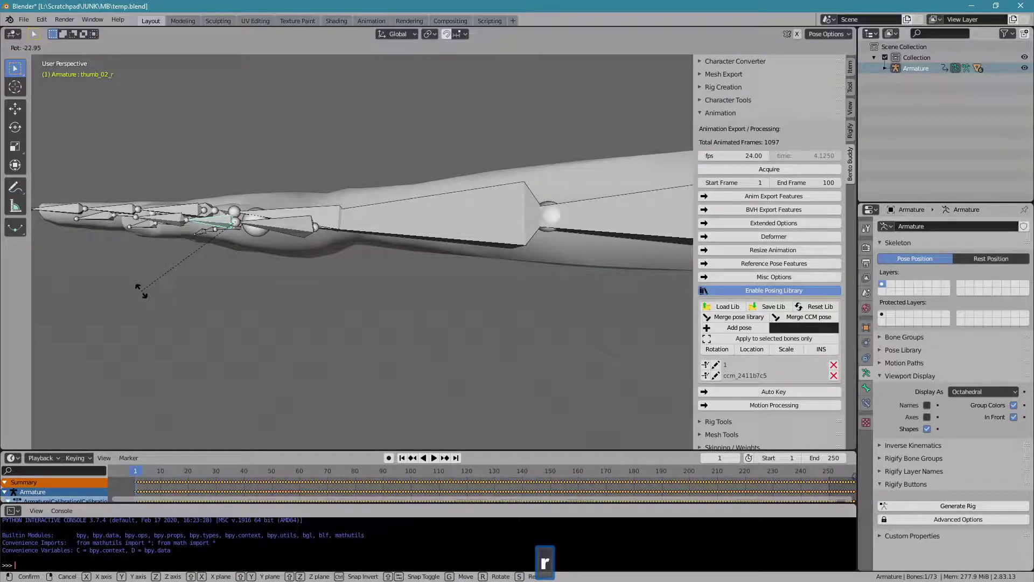
left_click(144, 292)
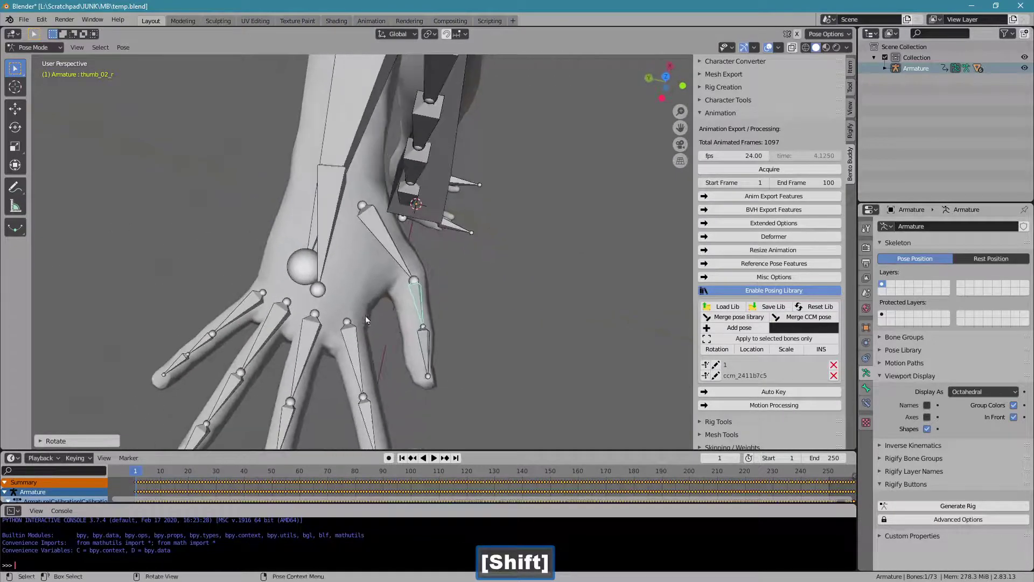
Step: View the hand from above and split the viewport into four panes
key("1")
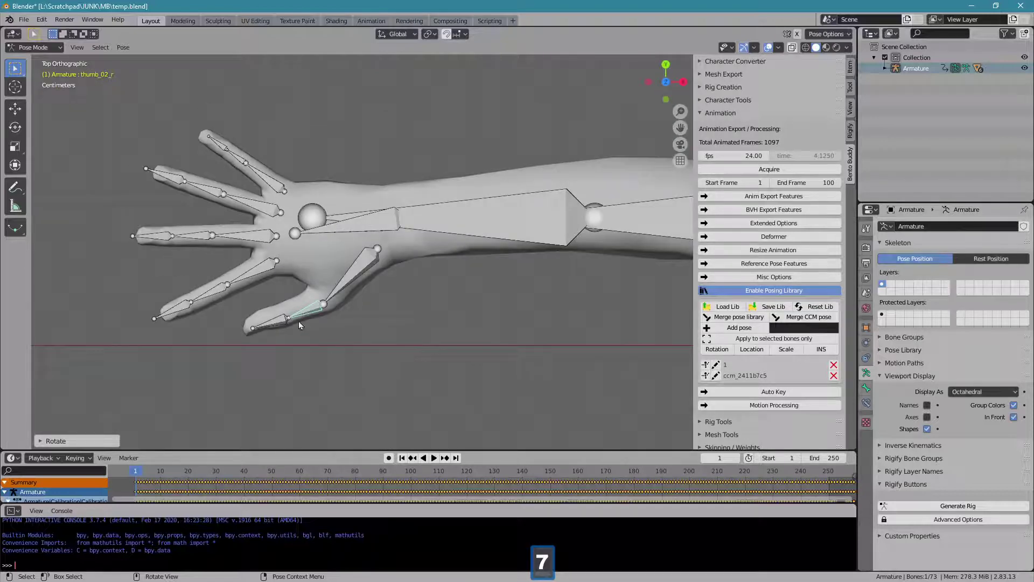
left_click(269, 353)
Step: Rotate the left thumb bone thumb_02_l into line with the mesh thumb
key("ctrl+alt+q")
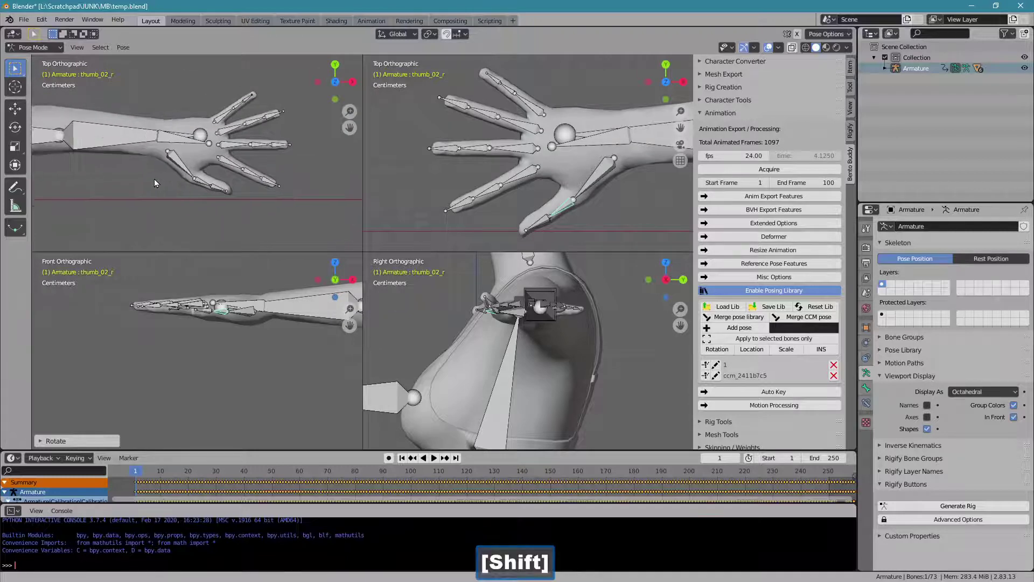
left_click(202, 184)
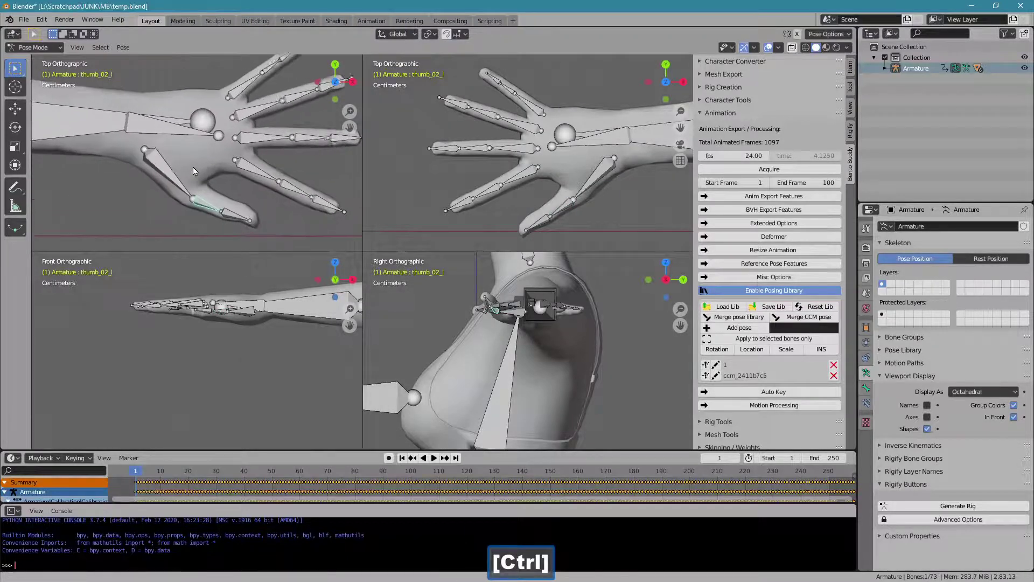
key("r")
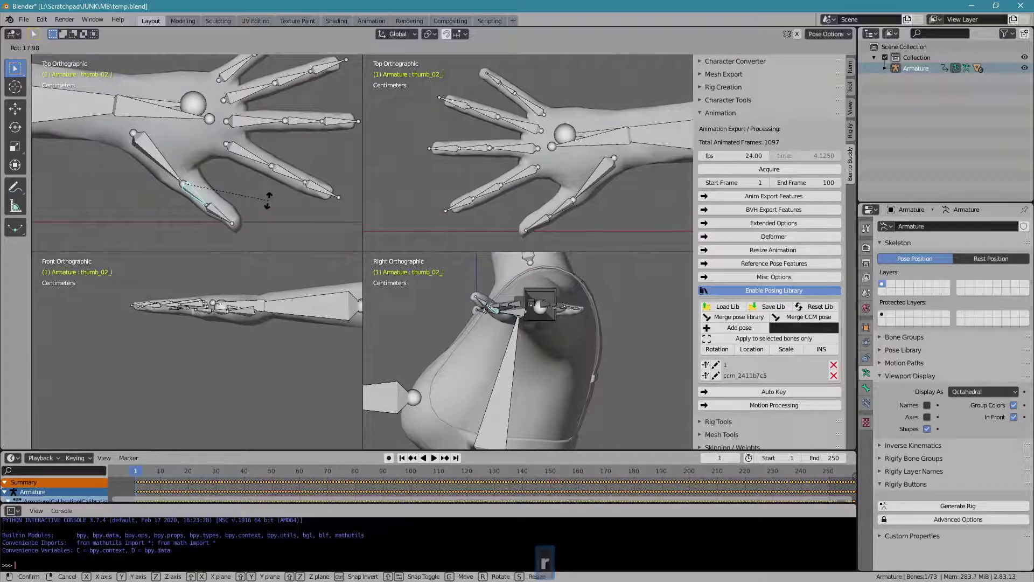
left_click(272, 205)
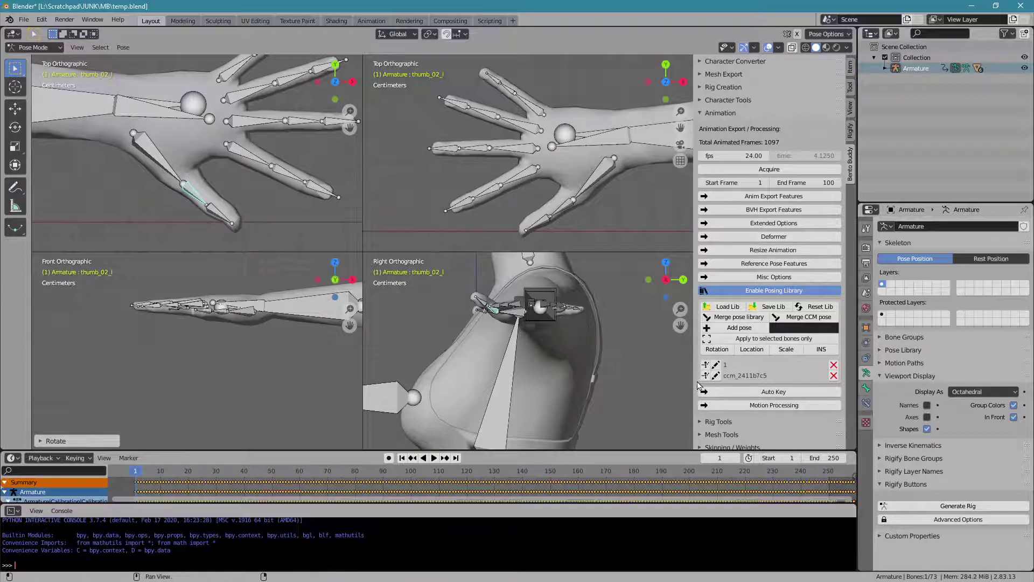
Step: Add the current pose to the library named 'T pose good hands' and return to single view
left_click(753, 335)
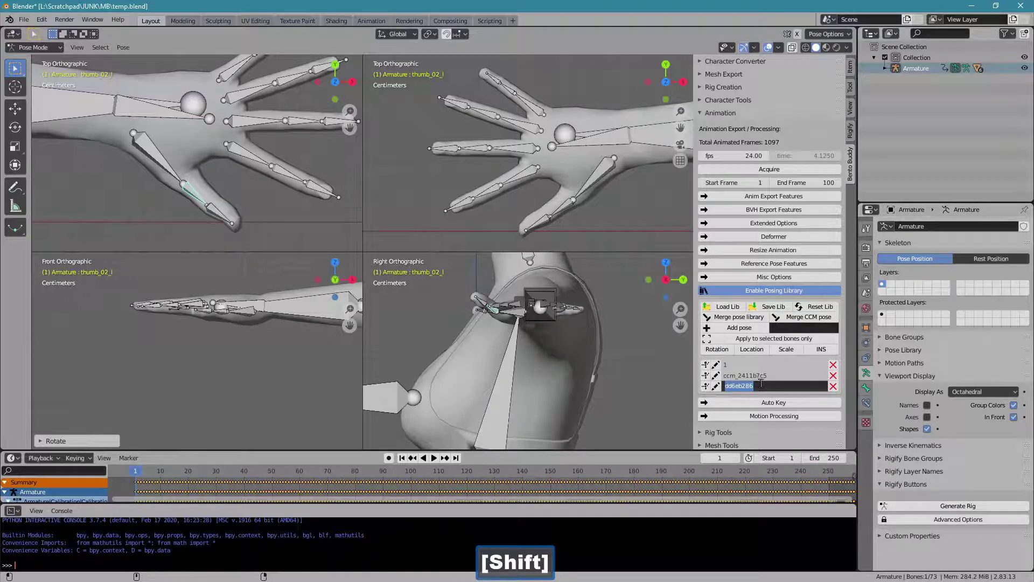
key("shift+t")
key("space")
type("[Space]pose")
key("space")
type("[Space]good")
key("space")
type("[Space]hands")
key("Return")
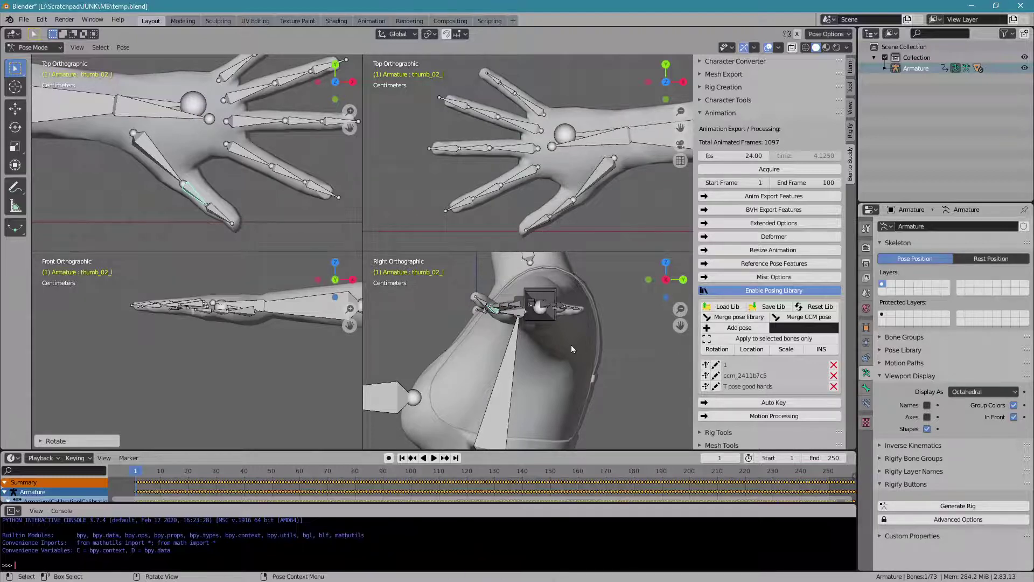
key("ctrl+alt+q")
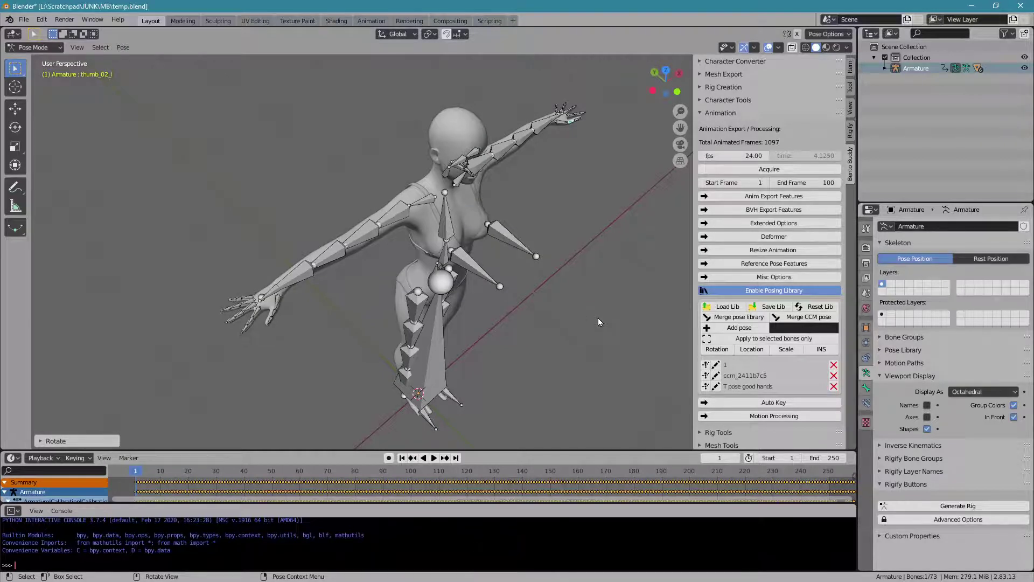
Step: Start saving the pose library and pick the reallusion_character_creator_3_poses.bpl file
left_click(762, 312)
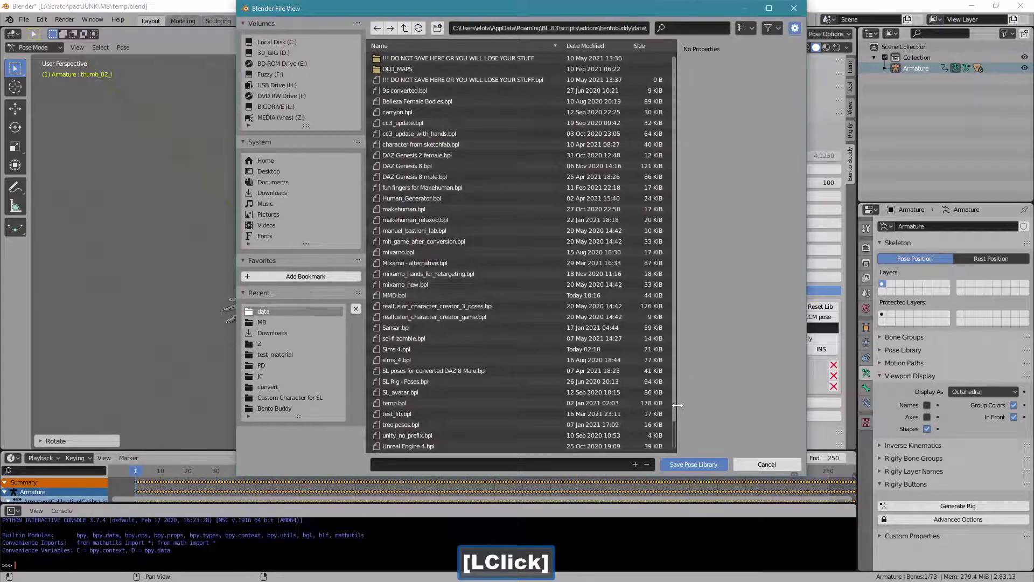
left_click(678, 412)
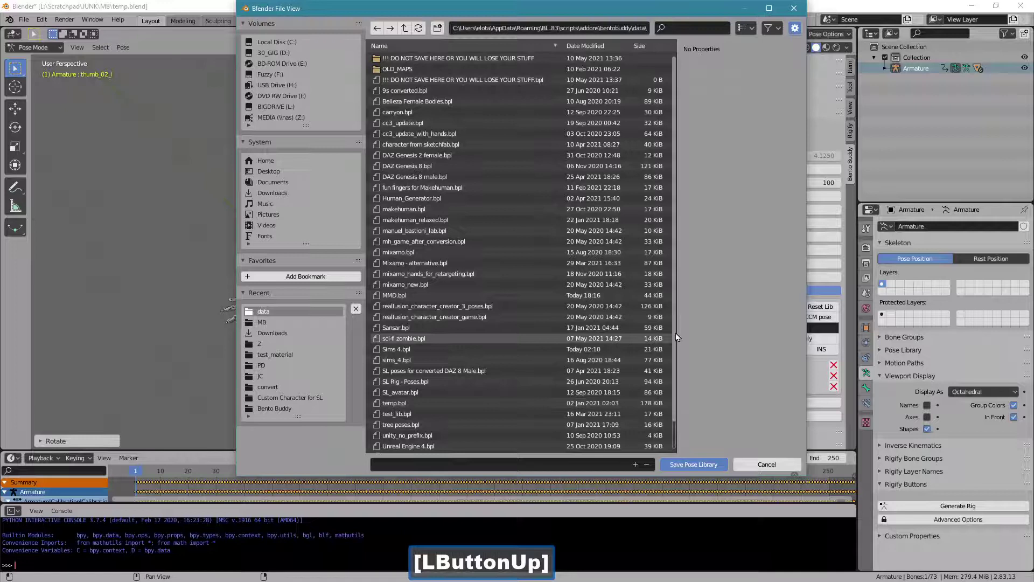
left_click(680, 365)
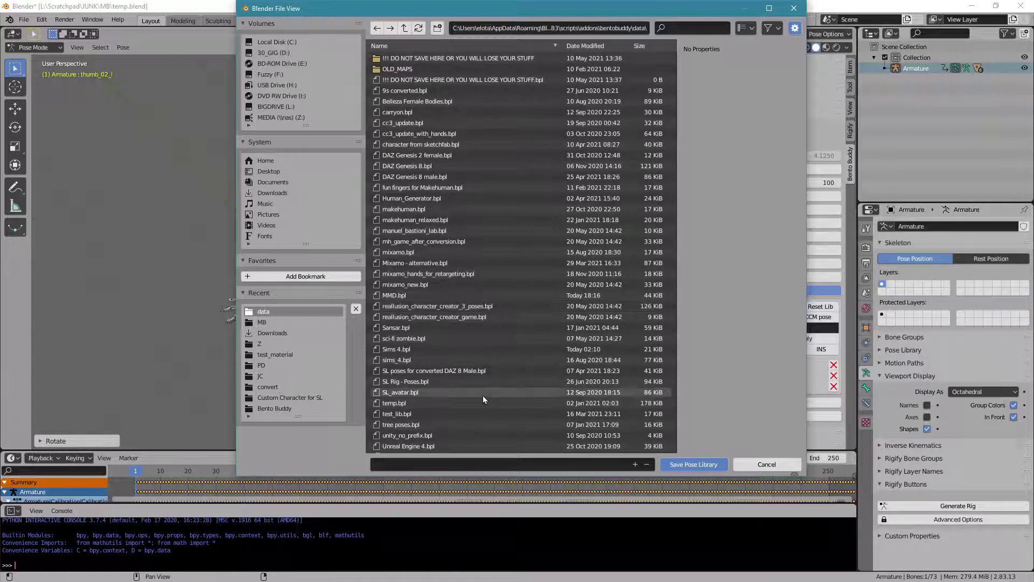
left_click(476, 314)
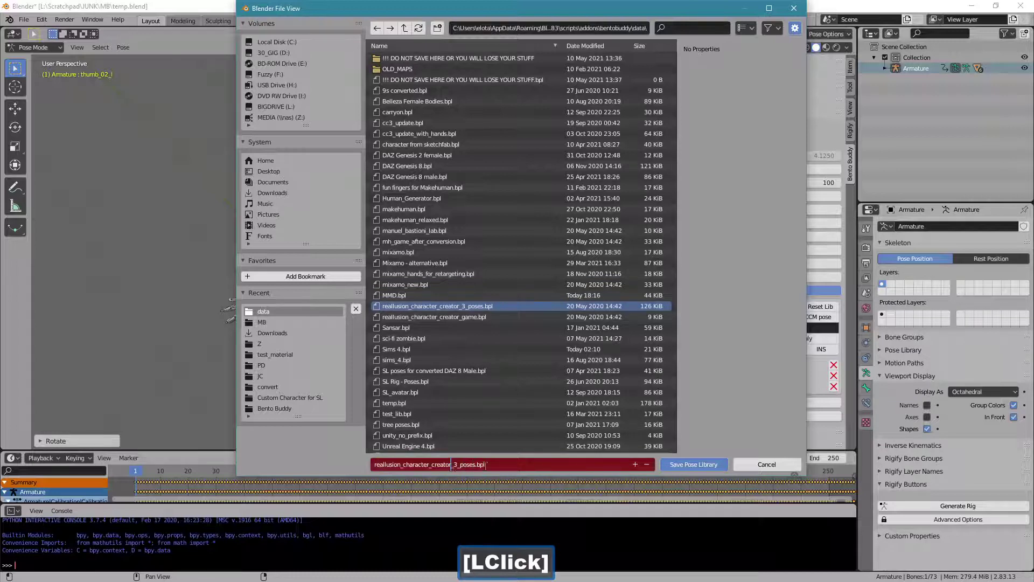
Step: Rename the copy to reallusion_character_creator_3_poses_2.bpl and save the pose library there
key("Right")
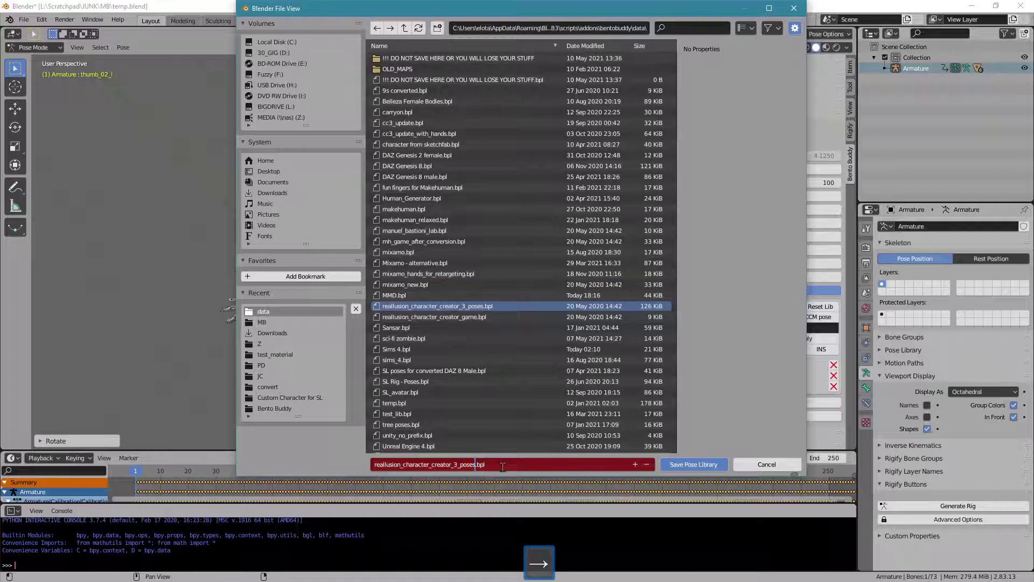
key("shift+0")
key("BackSpace")
key("shift+-")
key("1")
key("BackSpace")
key("Return")
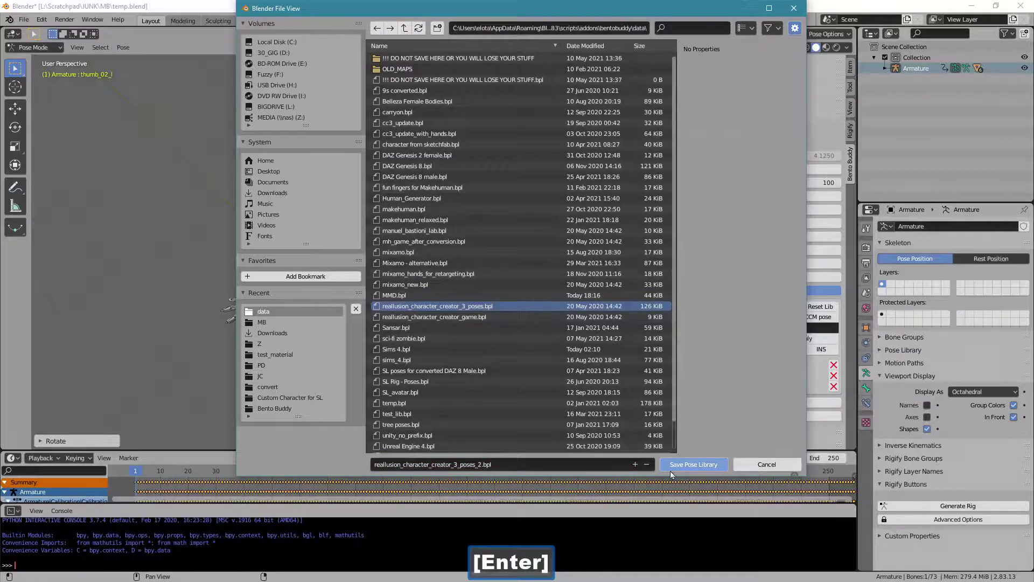
left_click(682, 470)
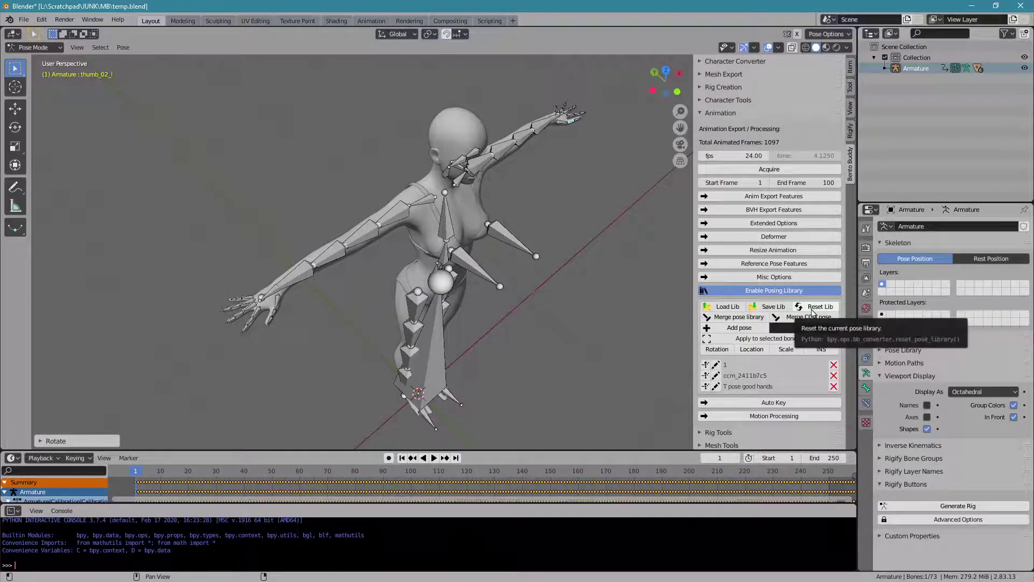
Step: Load a pose library and apply a saved hand pose to the right hand's fingers
left_click(815, 313)
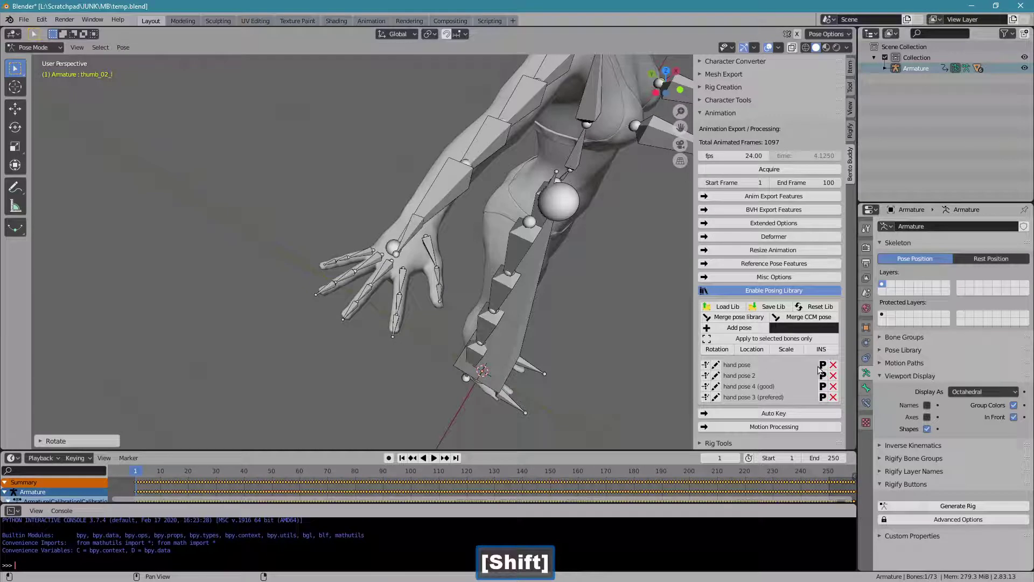
left_click(825, 369)
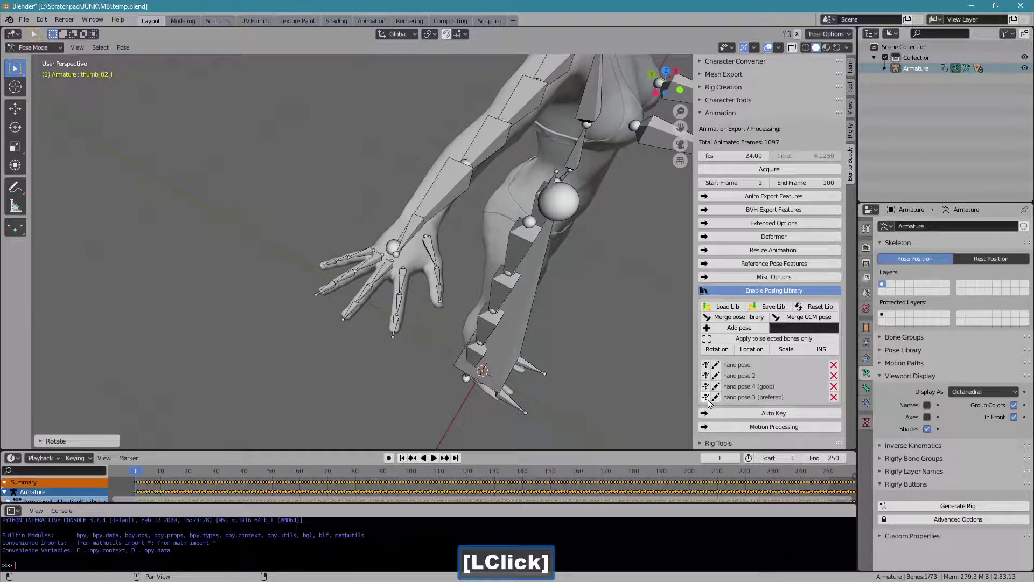
double_click(711, 404)
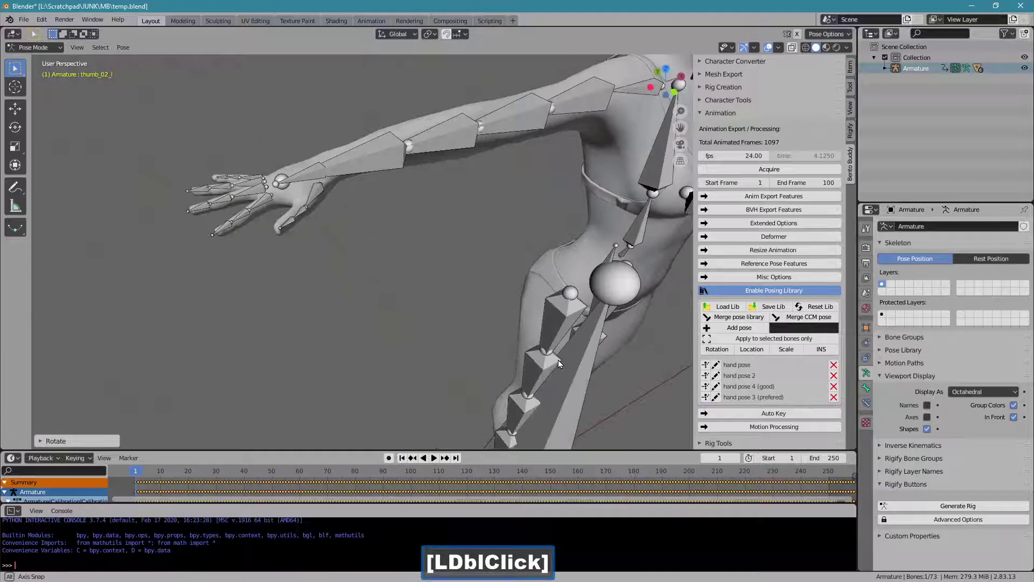
Step: Look over the arm rig and select the lower forearm twist bone
left_click(303, 143)
key("r")
left_click(345, 236)
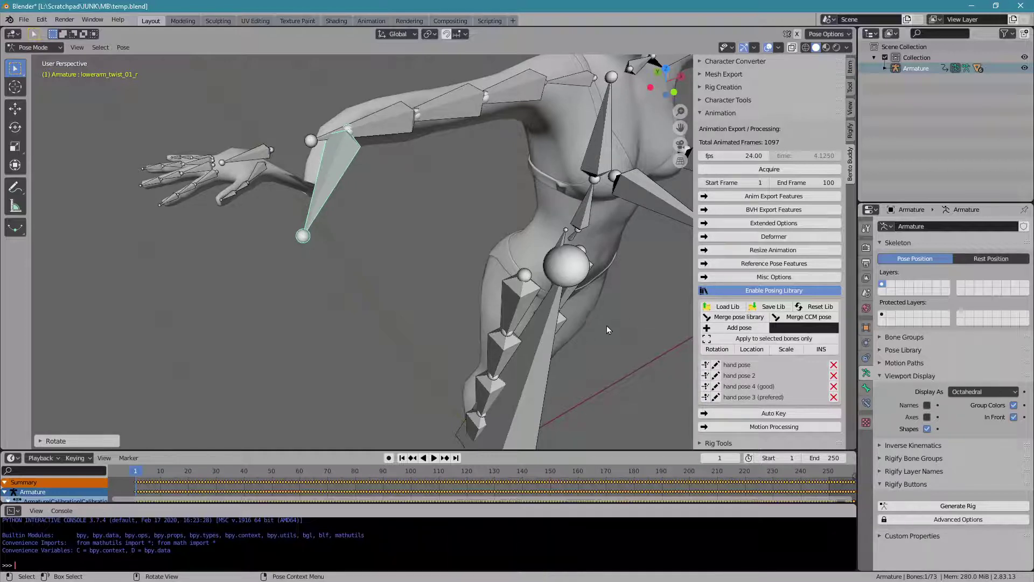
Step: Reset the forearm twist bone and frame the whole character in the viewport
key("ctrl+2")
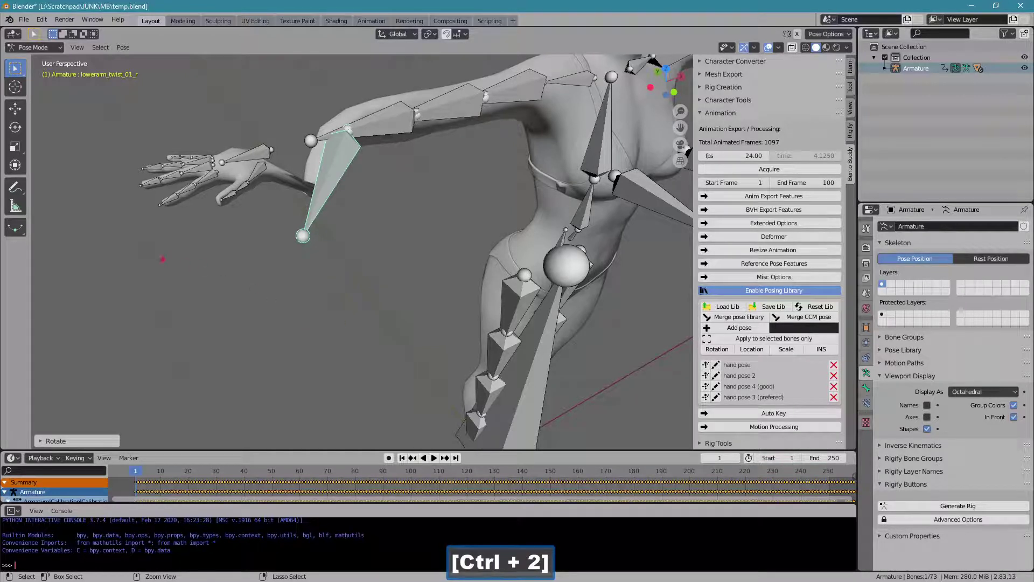
type("[Ctrl + 2]t")
key("shift+n")
type("ot")
key("space")
type("[Space]compatible")
key("Return")
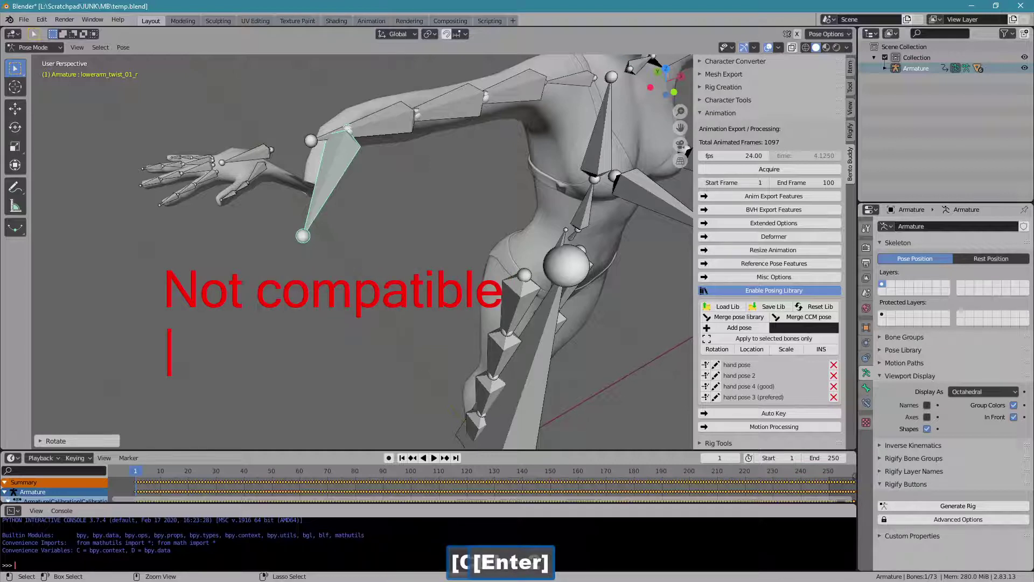
key("Escape")
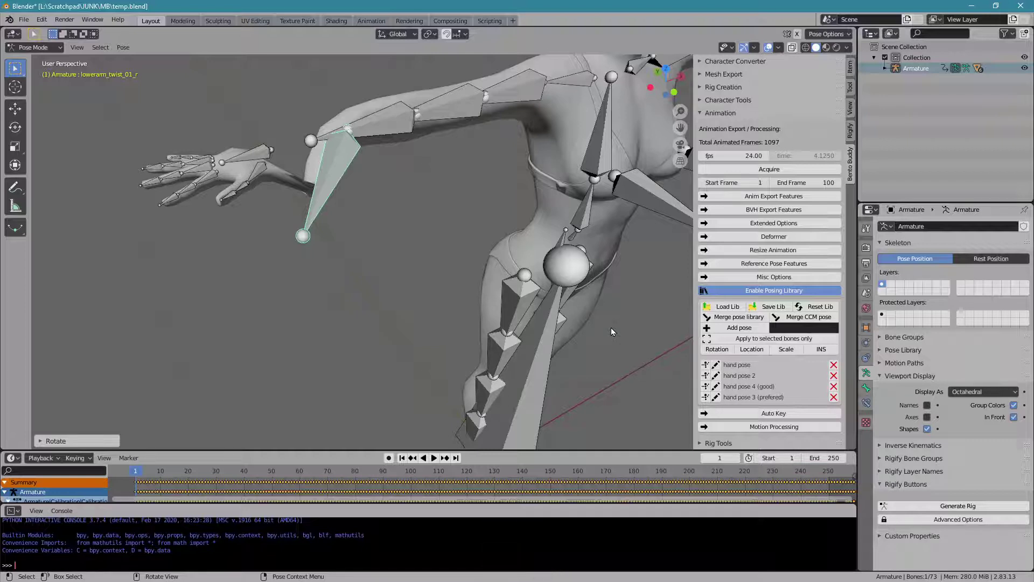
key("ctrl+r")
key("Escape")
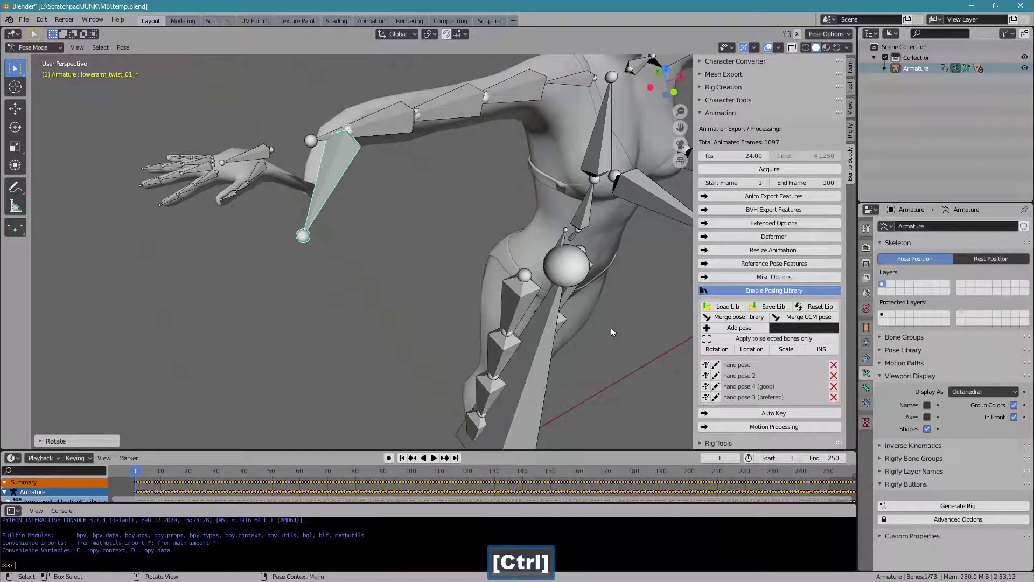
key("alt+r")
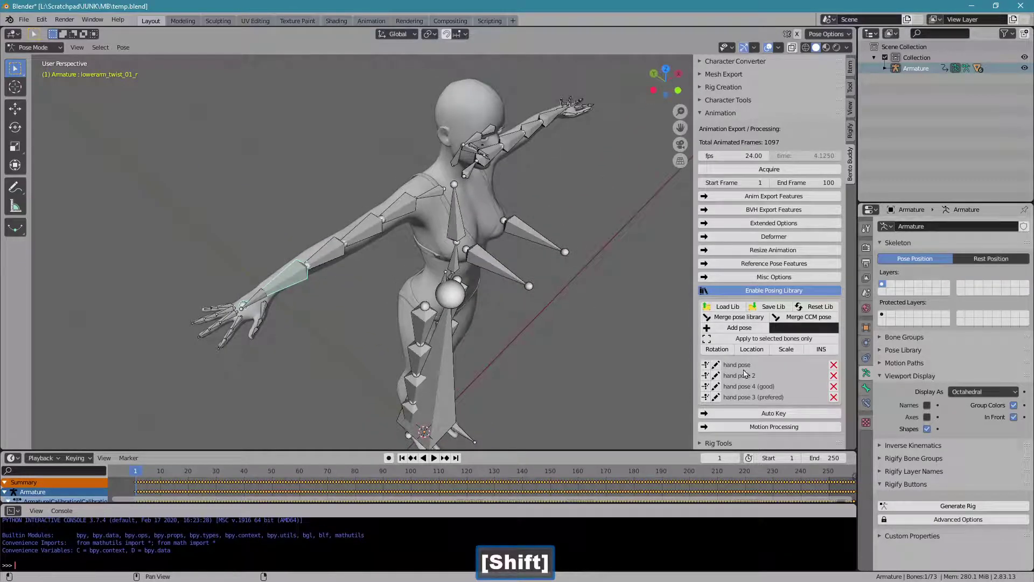
Step: Disable the Bento Buddy posing library
left_click(758, 294)
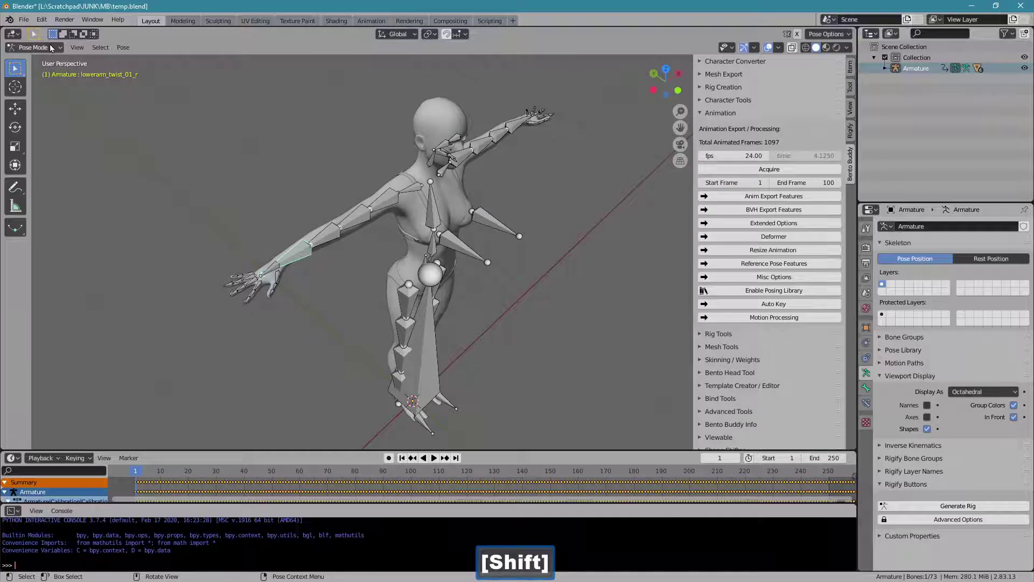
Step: Switch the armature to Object Mode and open the Hybrid Mapper under Template Creator / Editor
left_click(53, 52)
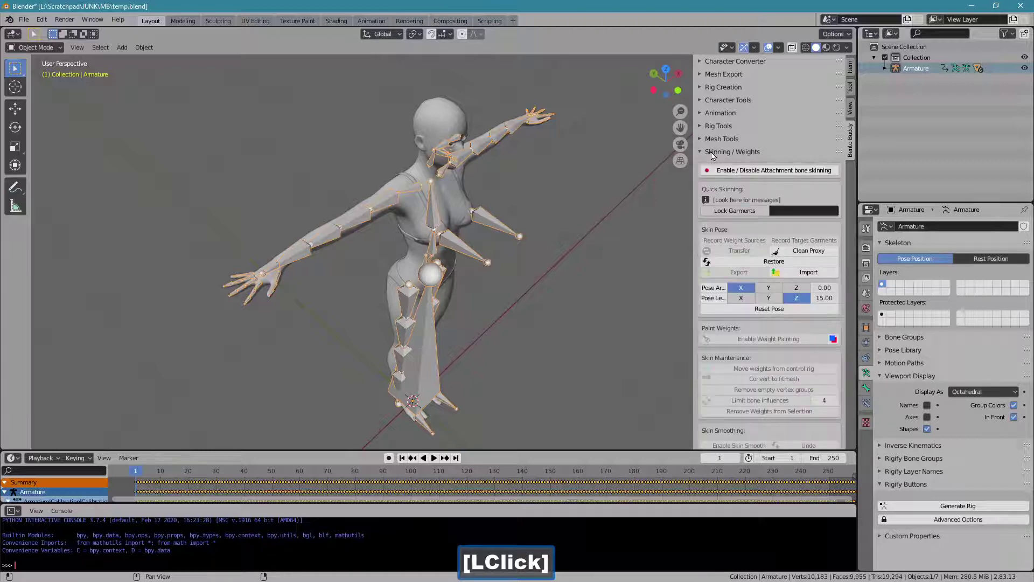
left_click(772, 186)
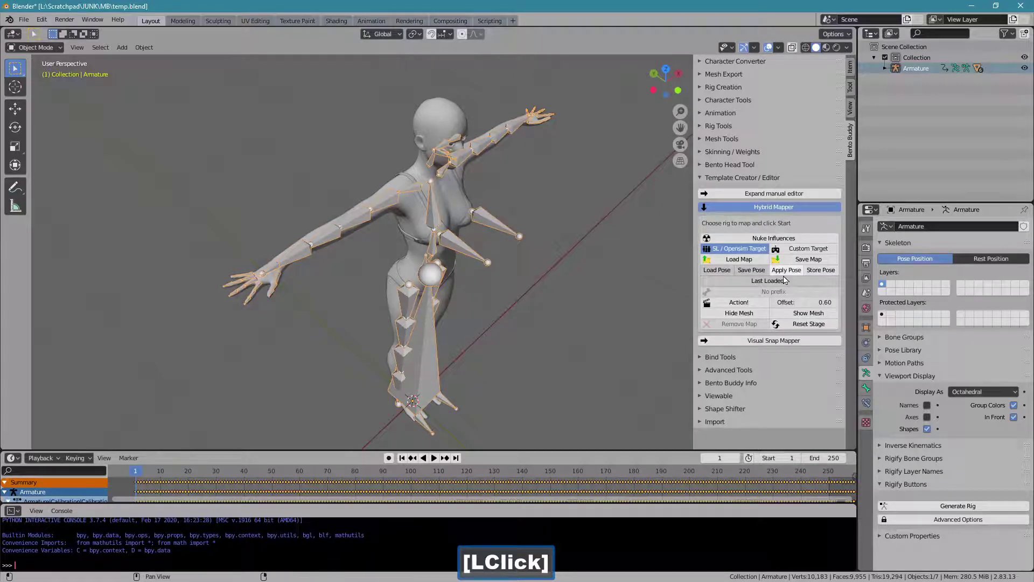
left_click(823, 277)
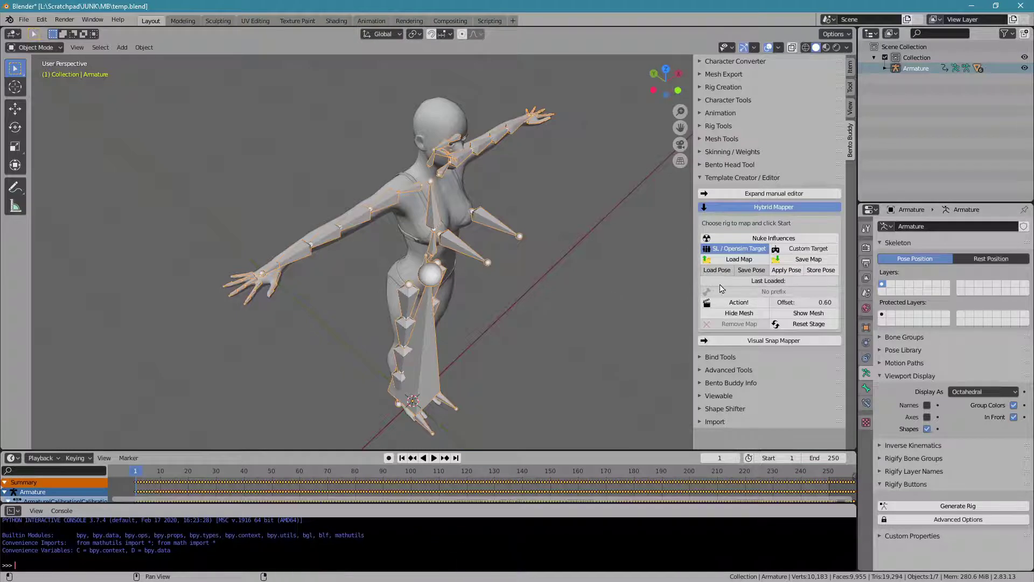
left_click(751, 277)
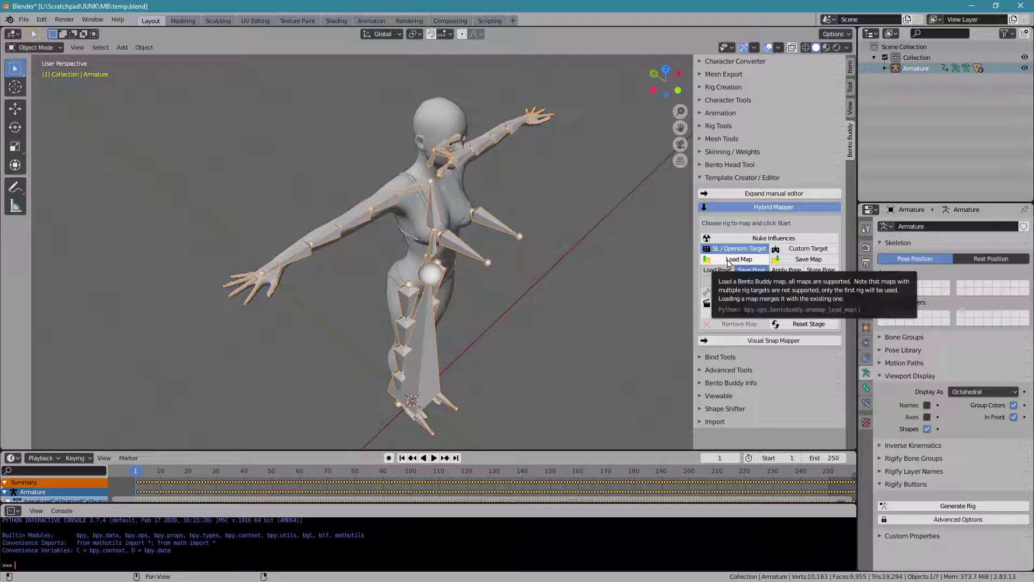
Step: Load the reallusion_character_creator_game.bbm map onto the armature
left_click(731, 264)
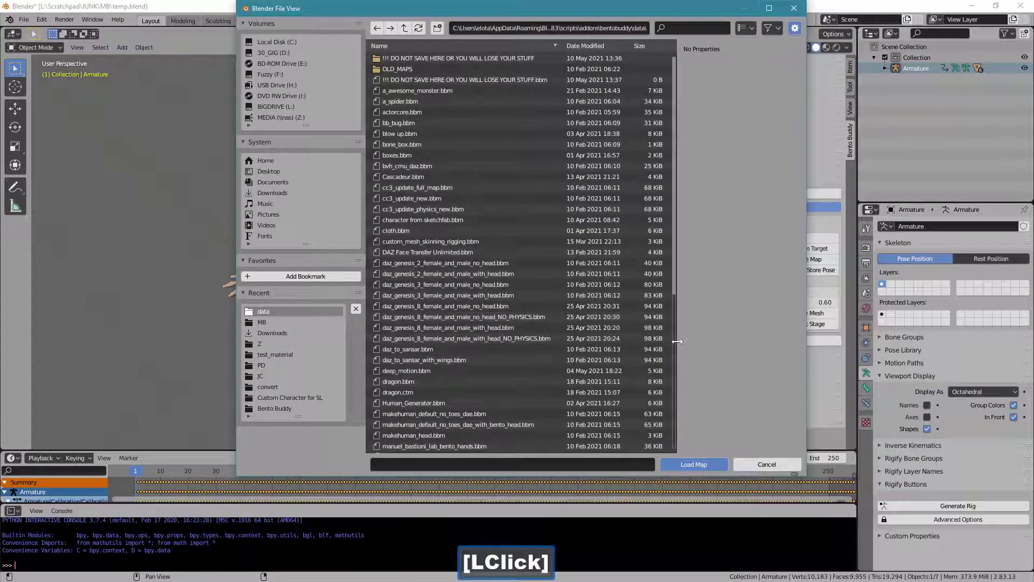
left_click(677, 348)
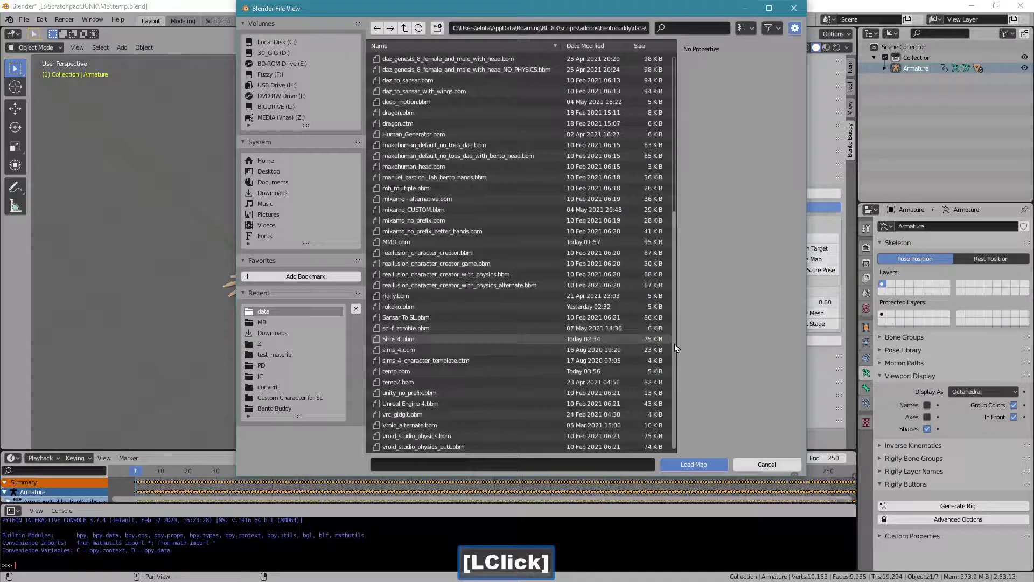
left_click(487, 270)
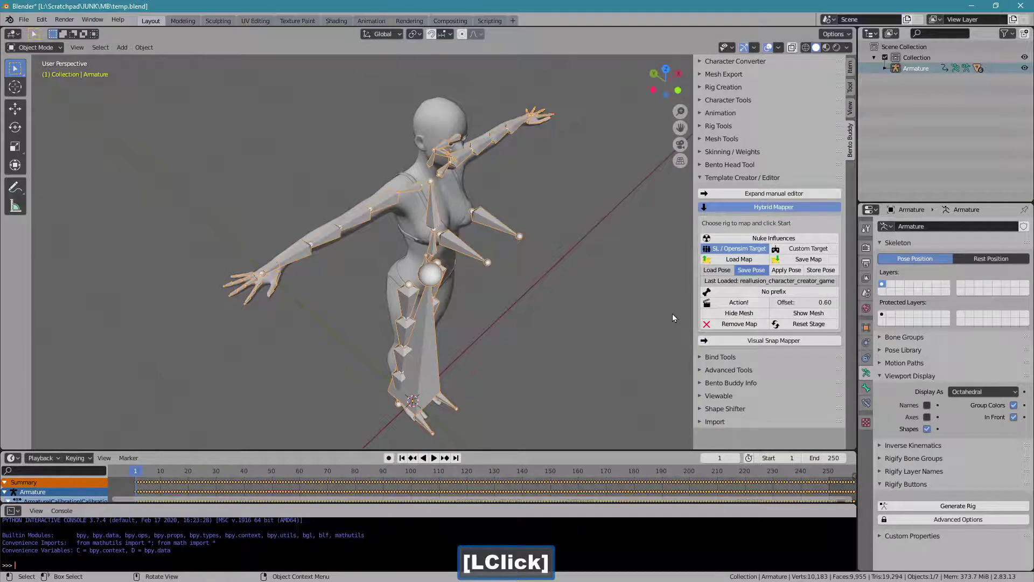
left_click(817, 277)
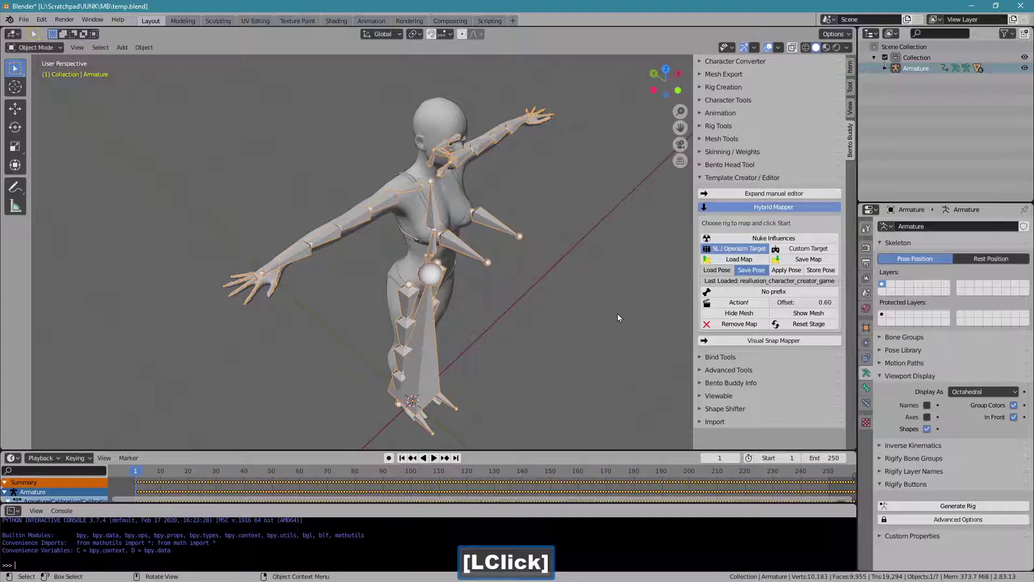
Step: Save the current map as temp2.bbm
left_click(794, 265)
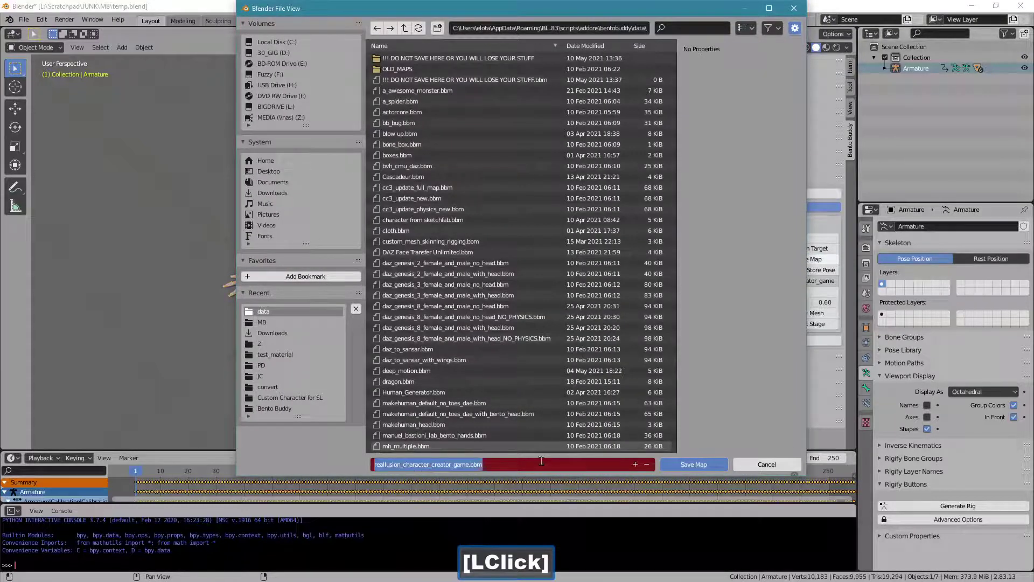
key("BackSpace")
type("t2")
key("Return")
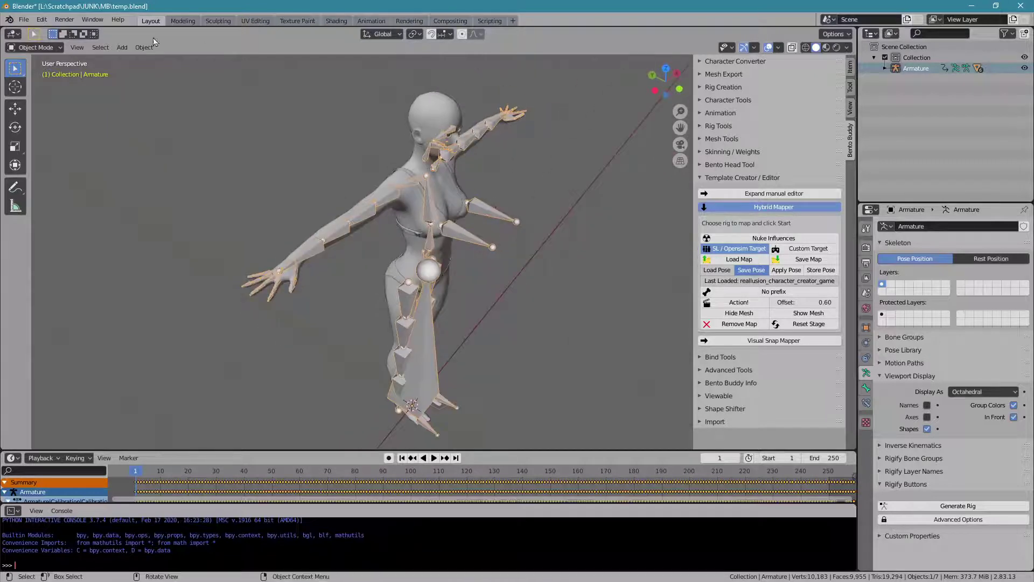
Step: Reopen a recent scene, discarding unsaved changes to the current one
left_click(37, 24)
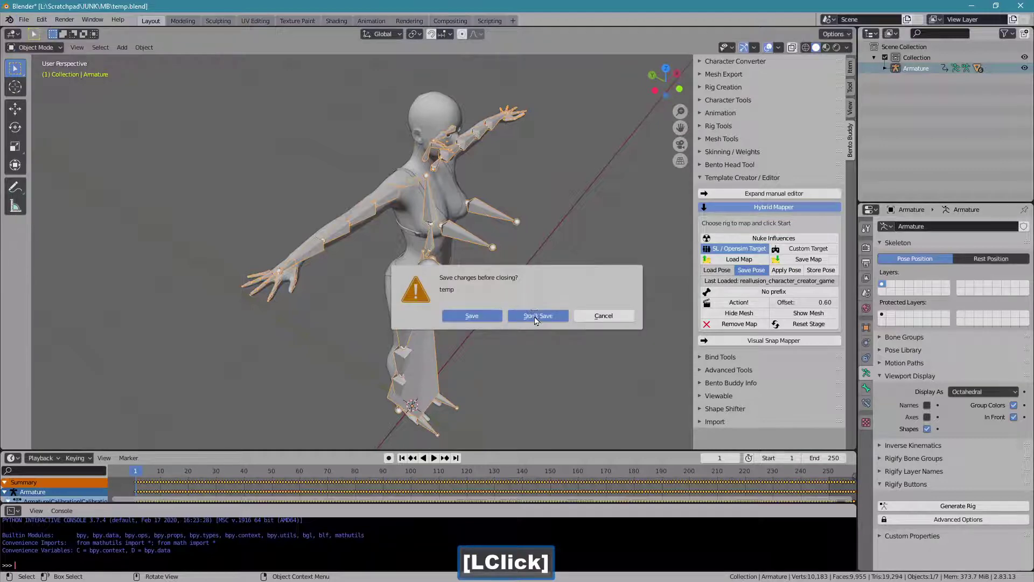
left_click(289, 310)
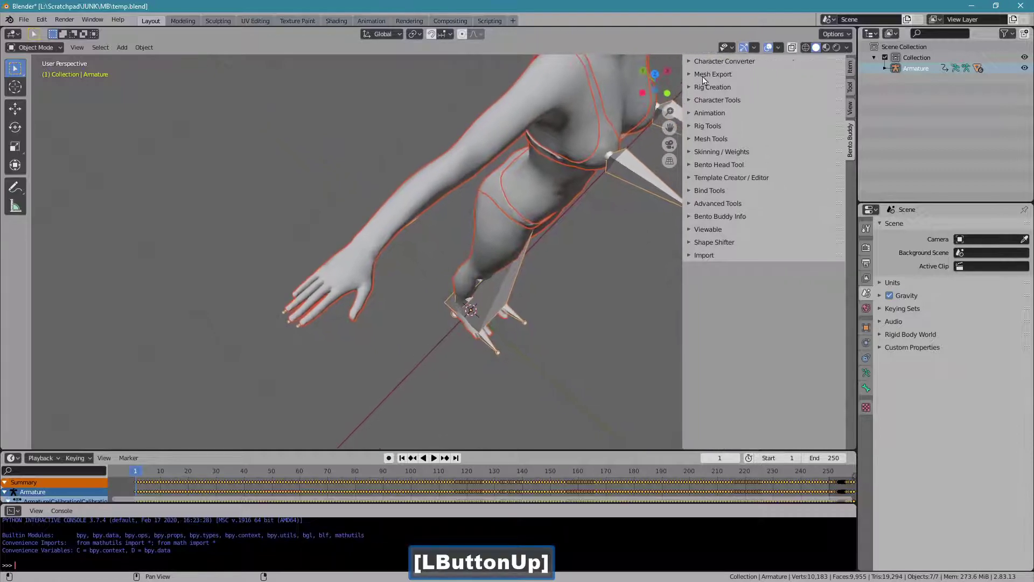
Step: Load the saved map onto the armature in the Character Converter
left_click(717, 68)
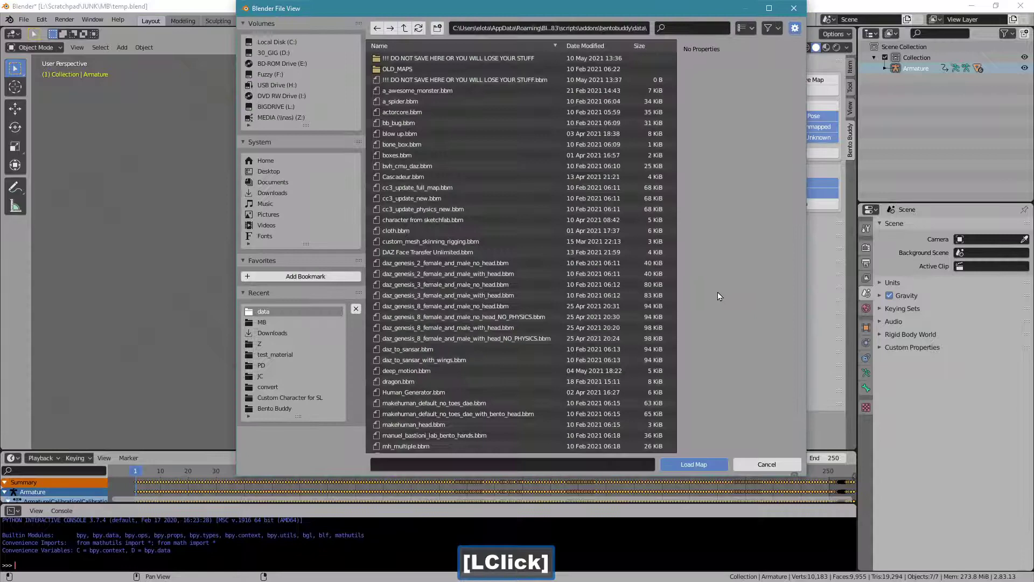
left_click(678, 406)
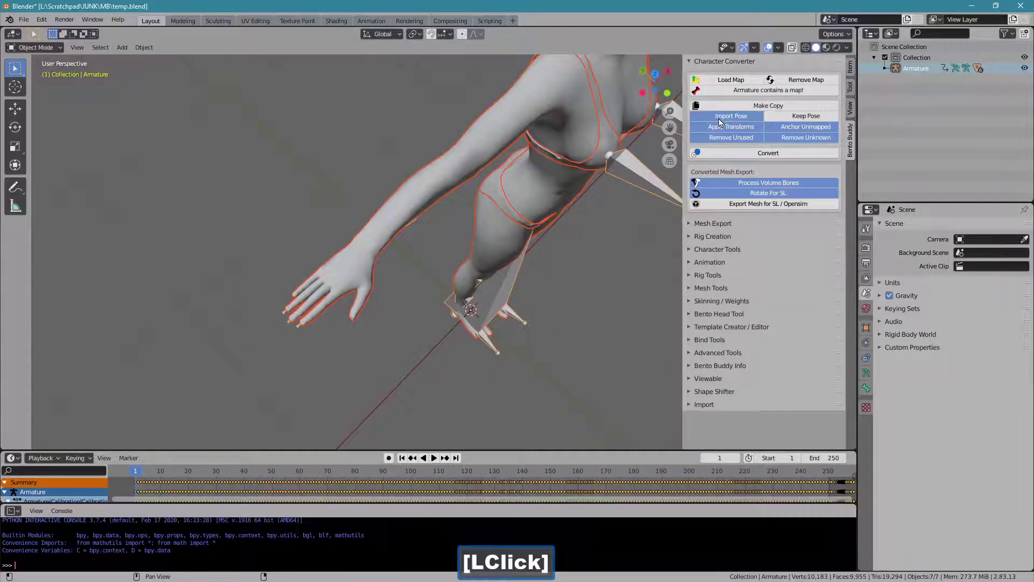
Step: Convert the character, add the Bra to the selection and export the mesh as DAE / Collada for SL
left_click(724, 156)
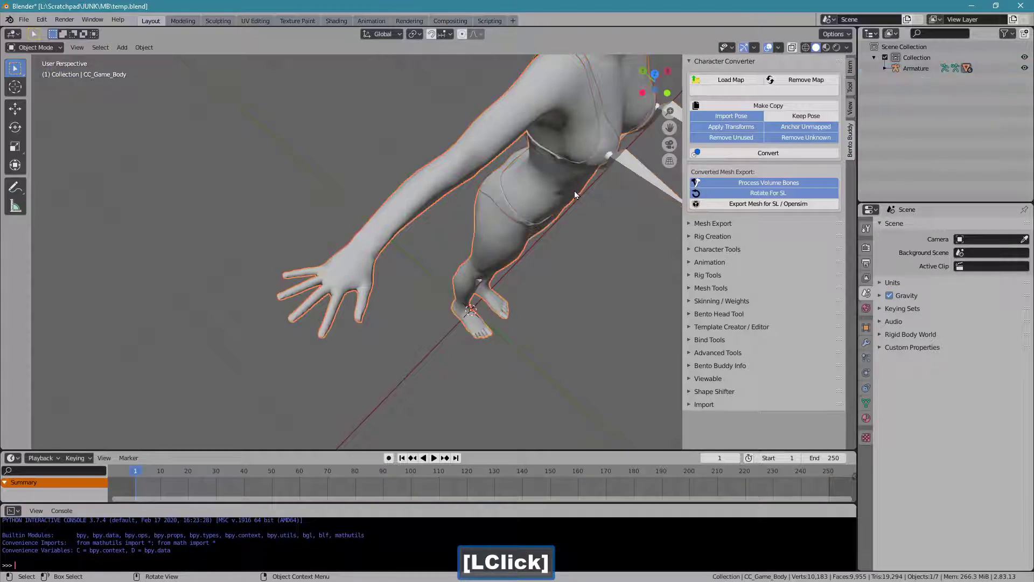
left_click(610, 145)
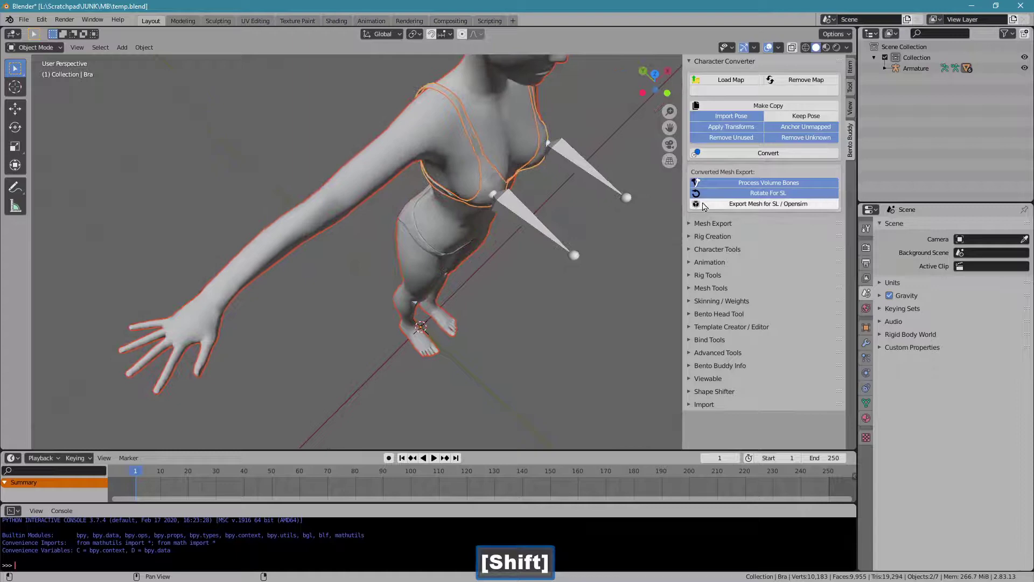
left_click(710, 209)
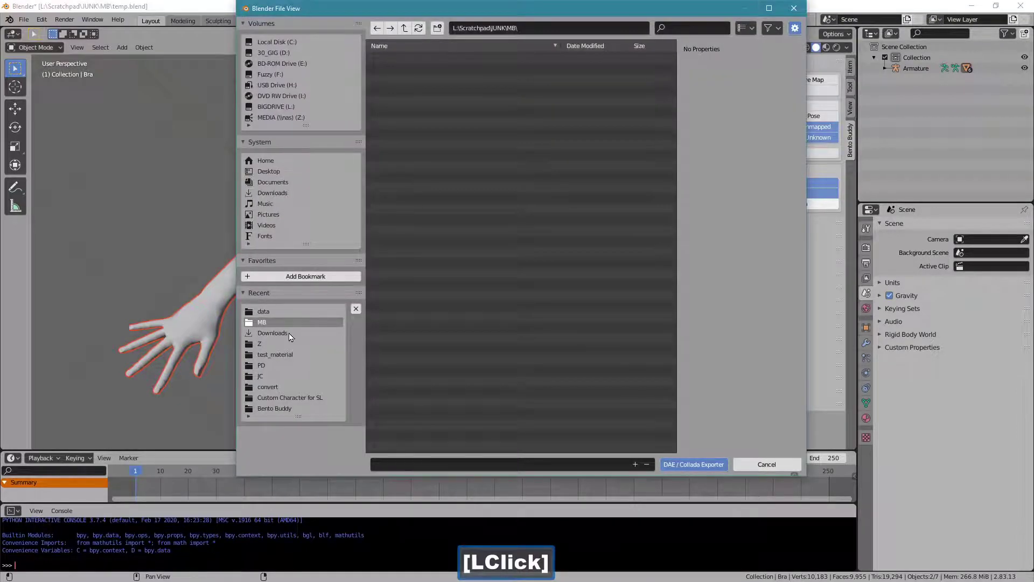